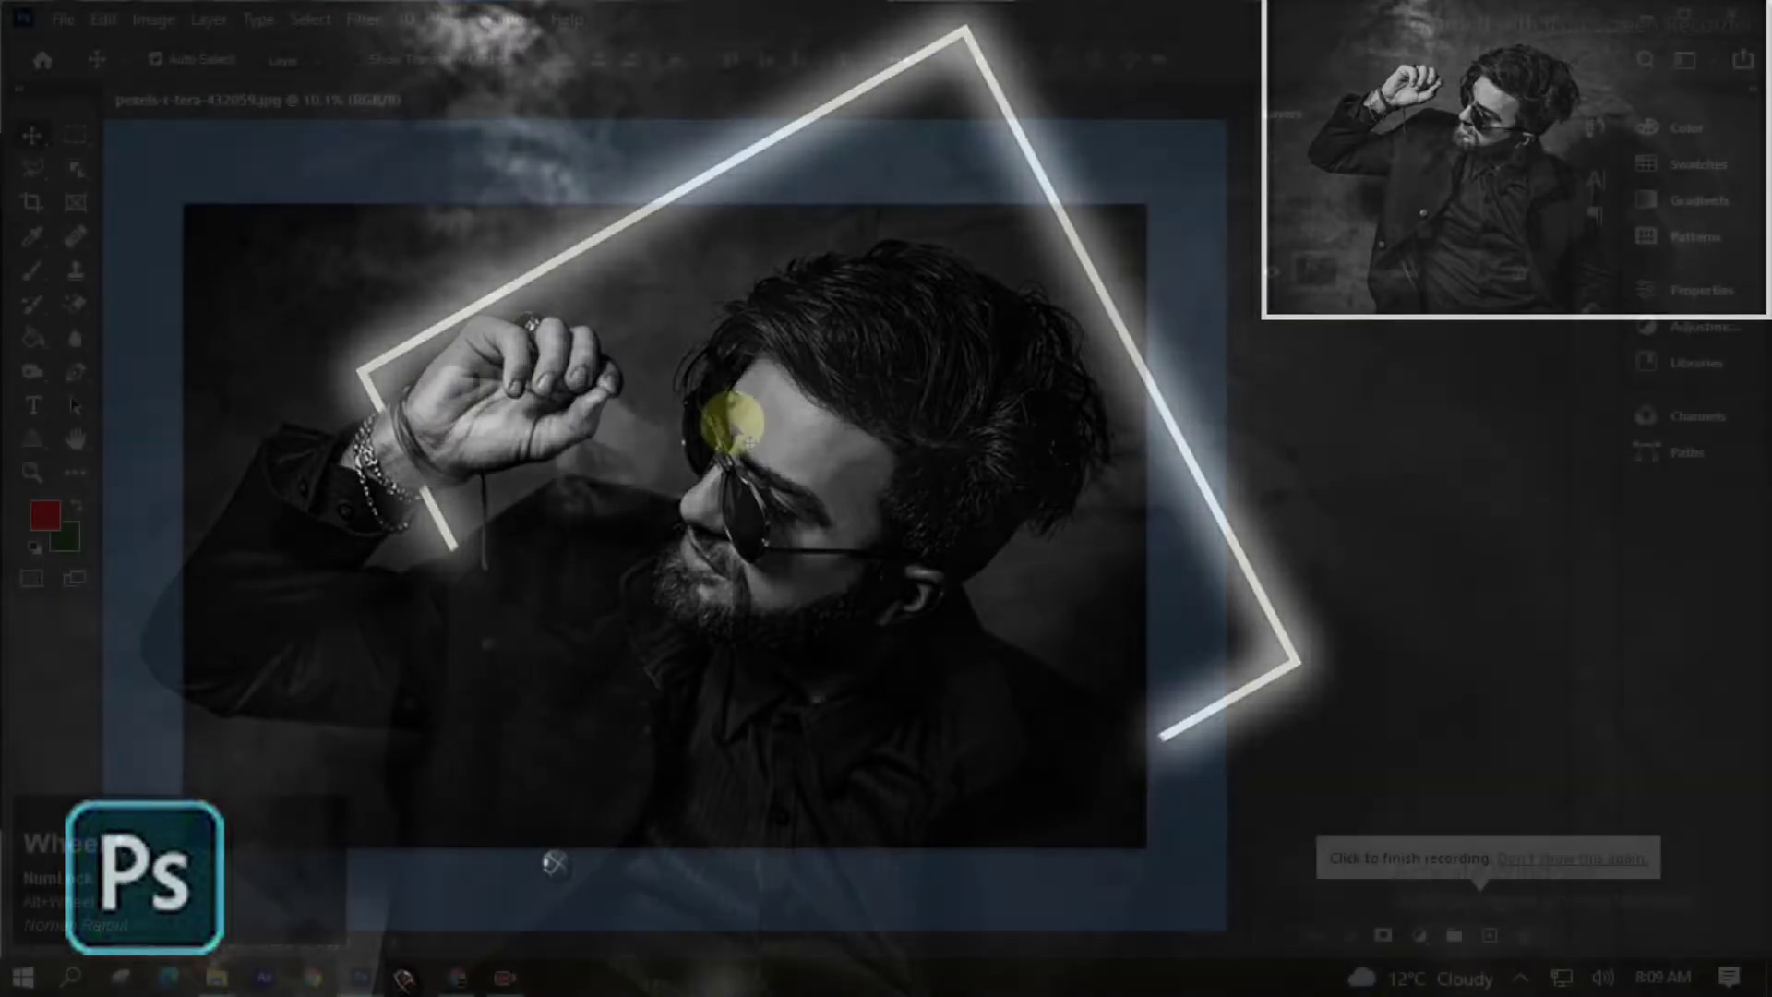
# Duplicate the portrait photo layer into a copy above the original (Ctrl+J)
pyautogui.scroll(3)
pyautogui.click(1518, 273)
pyautogui.press('ctrl+j')
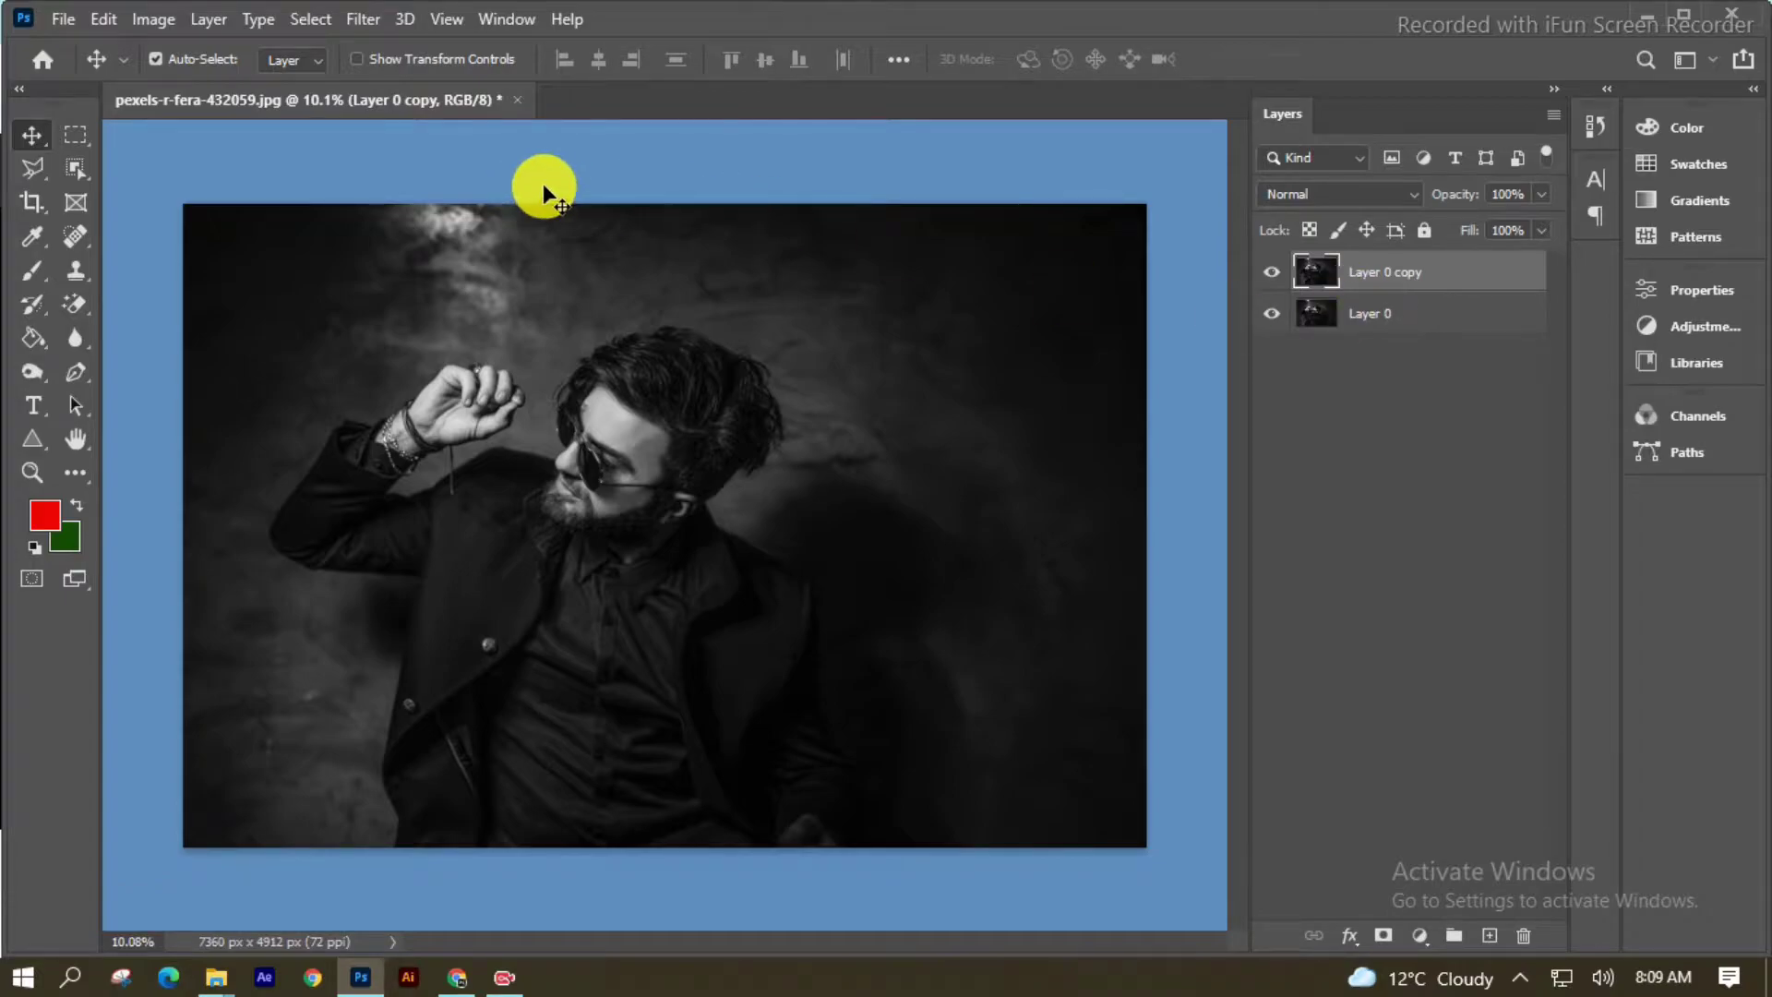
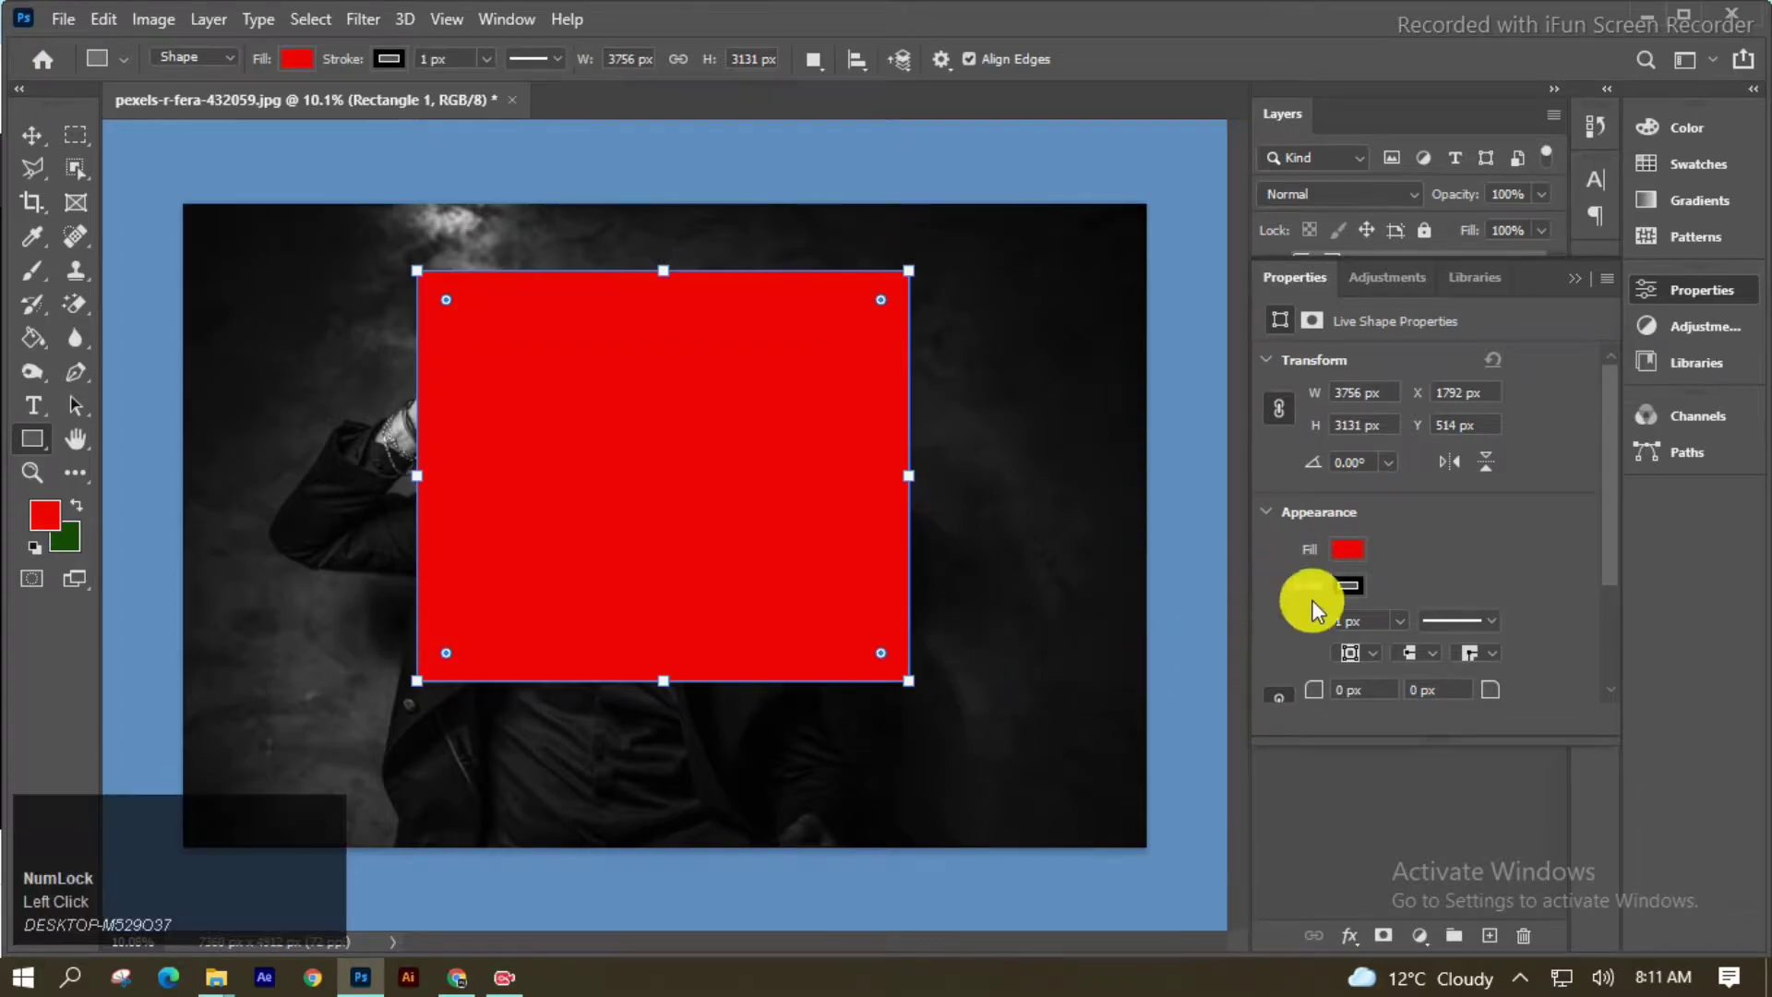
# Set the rectangle to no fill with a white 30 px stroke, then scale and rotate it about -28.6° over the head
pyautogui.click(1367, 560)
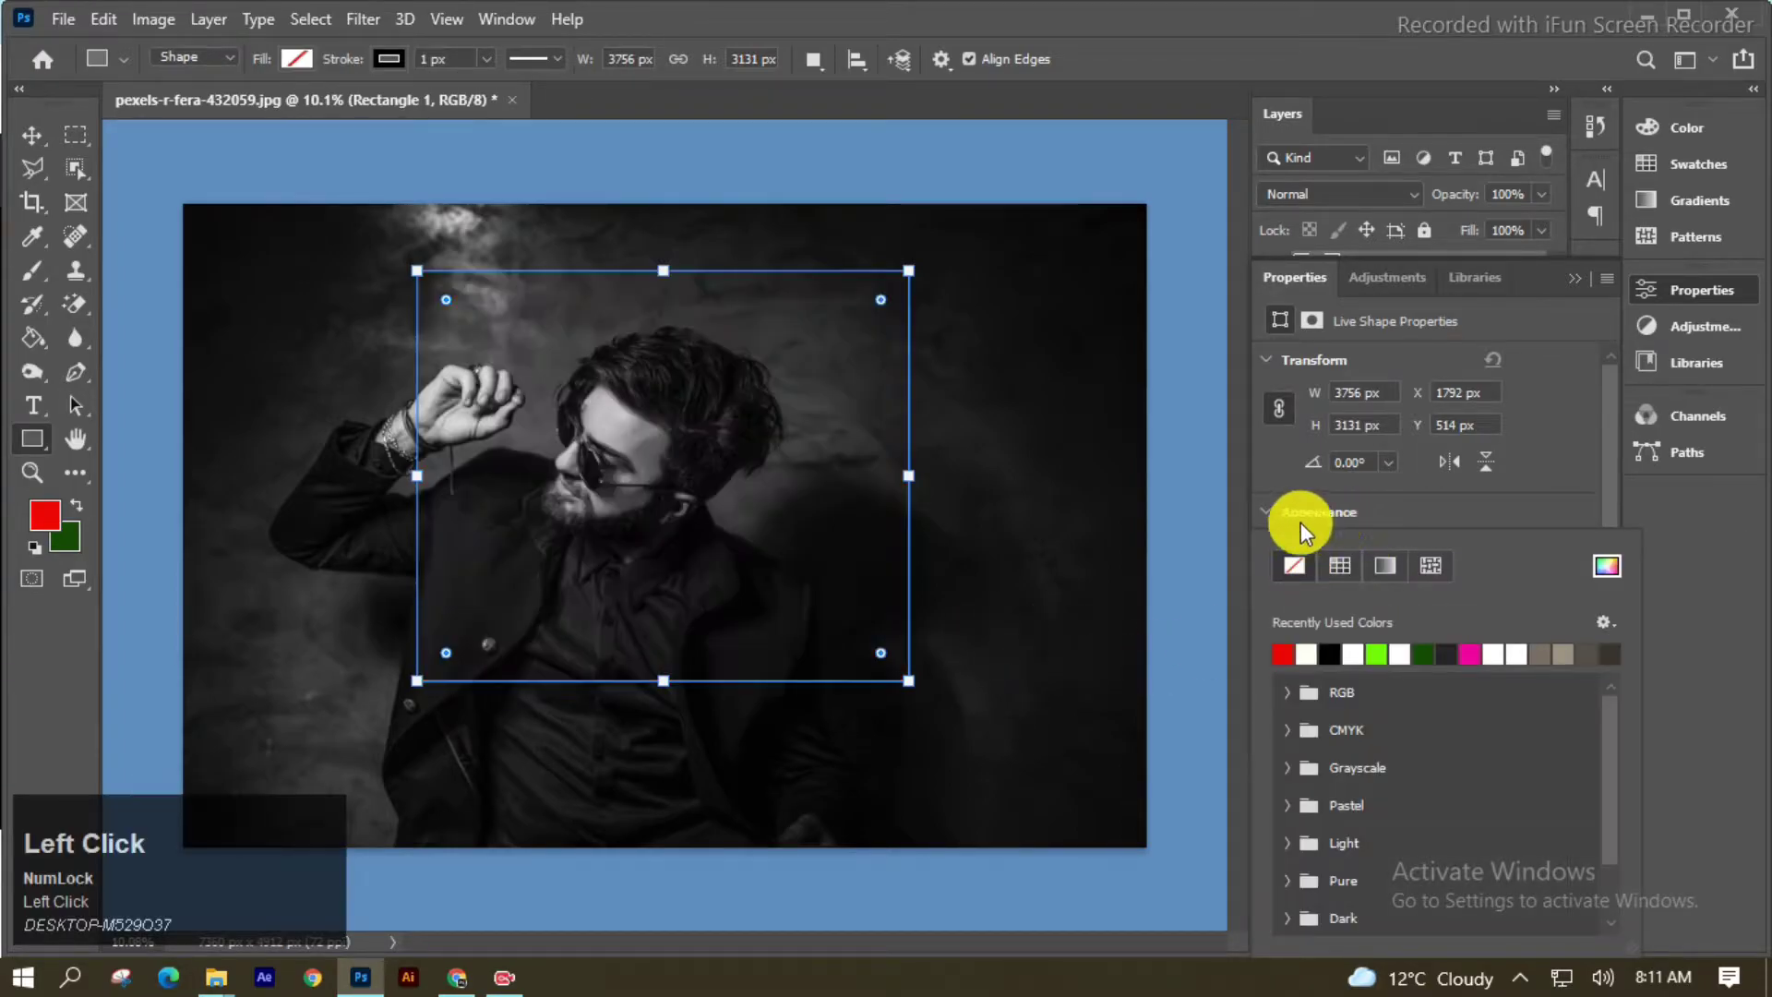
pyautogui.click(1280, 523)
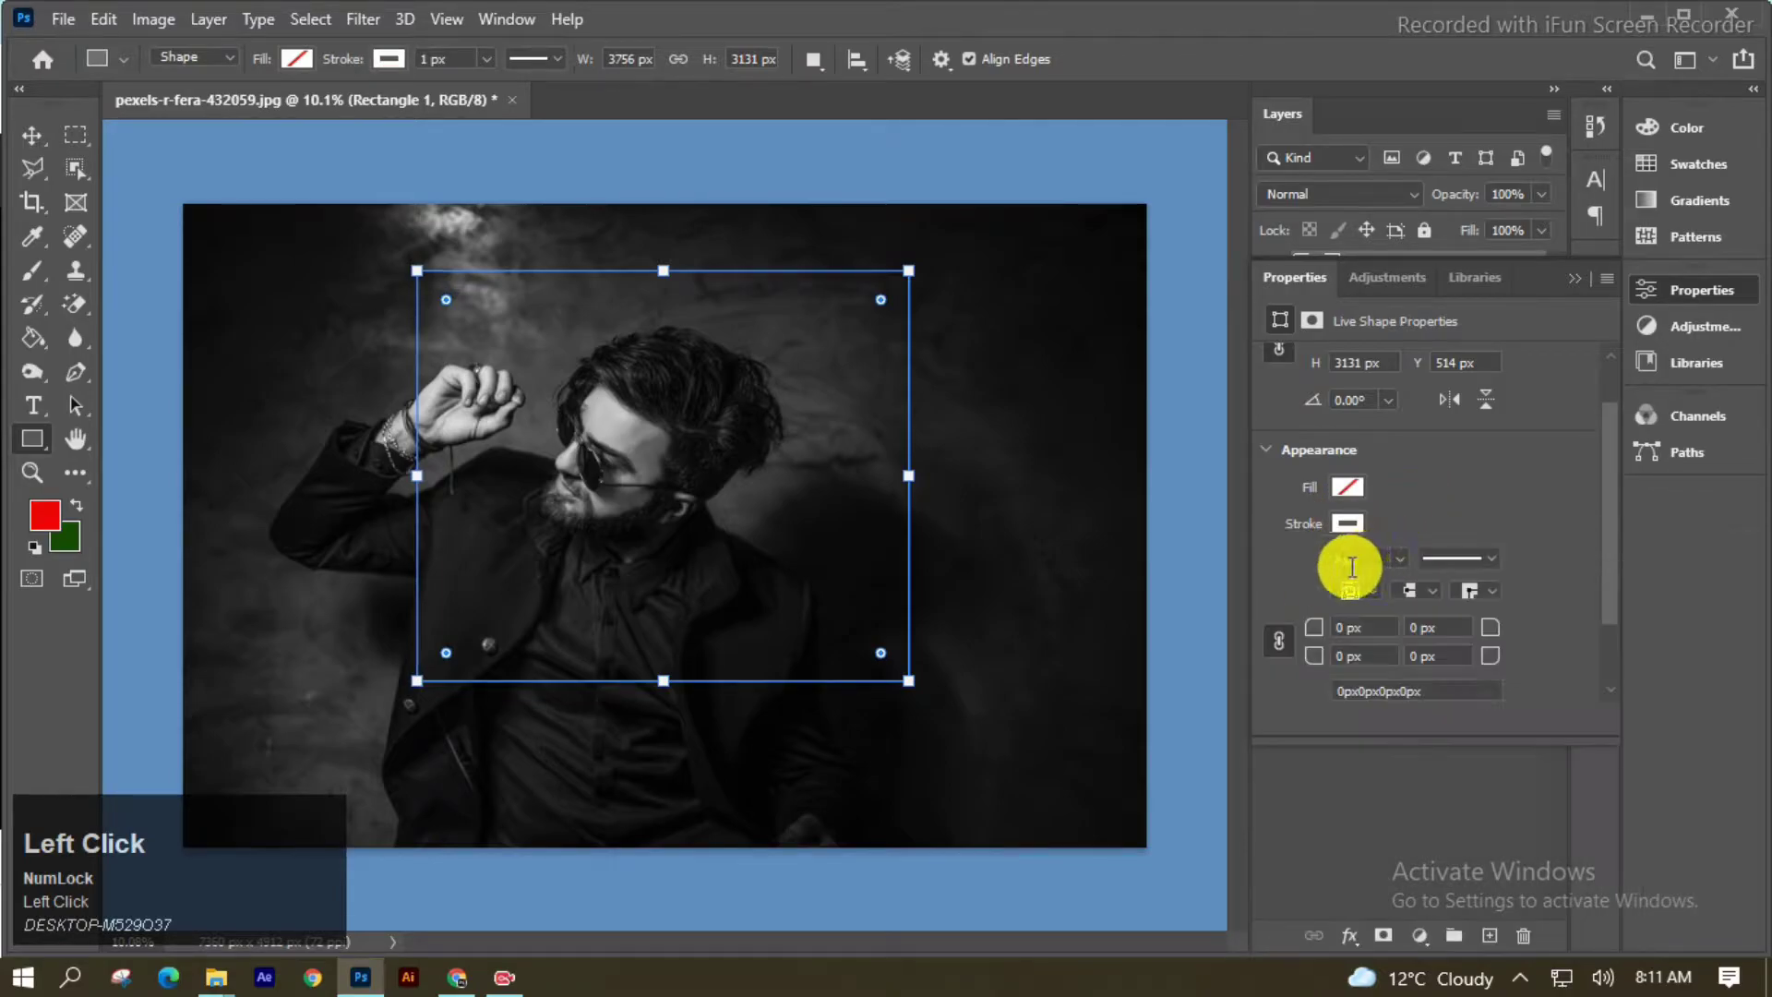
pyautogui.write('30')
pyautogui.click(1427, 499)
pyautogui.press('Up')
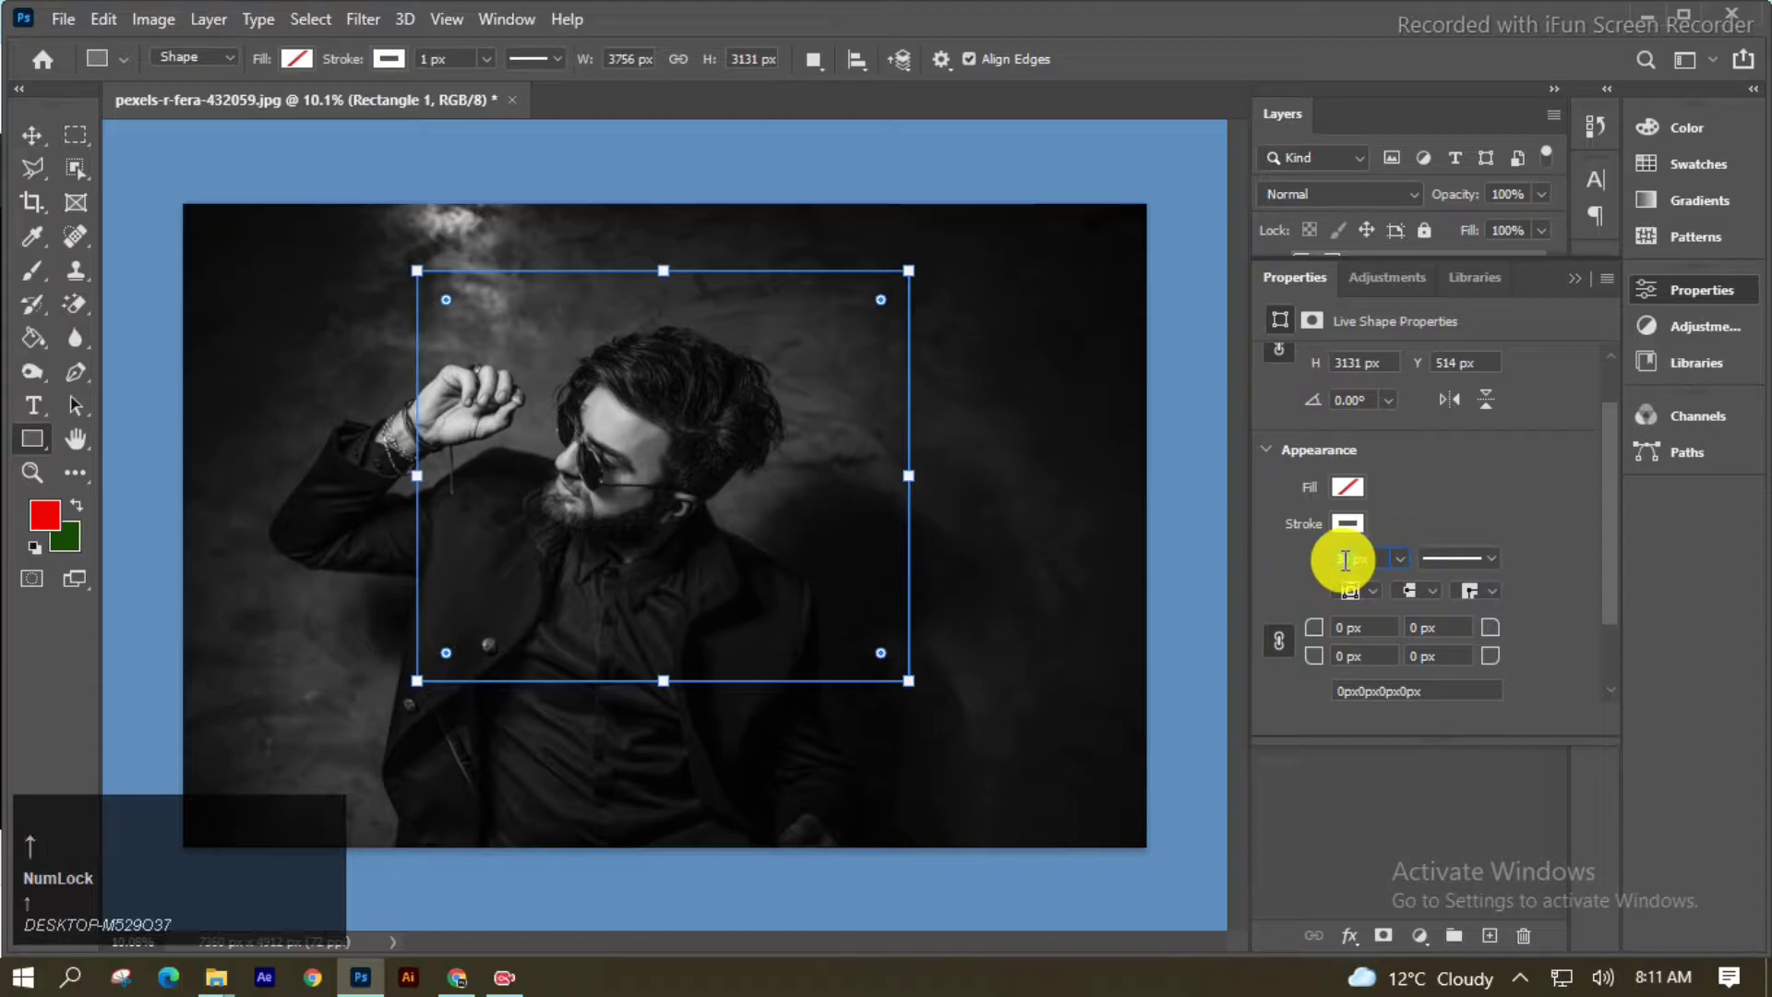
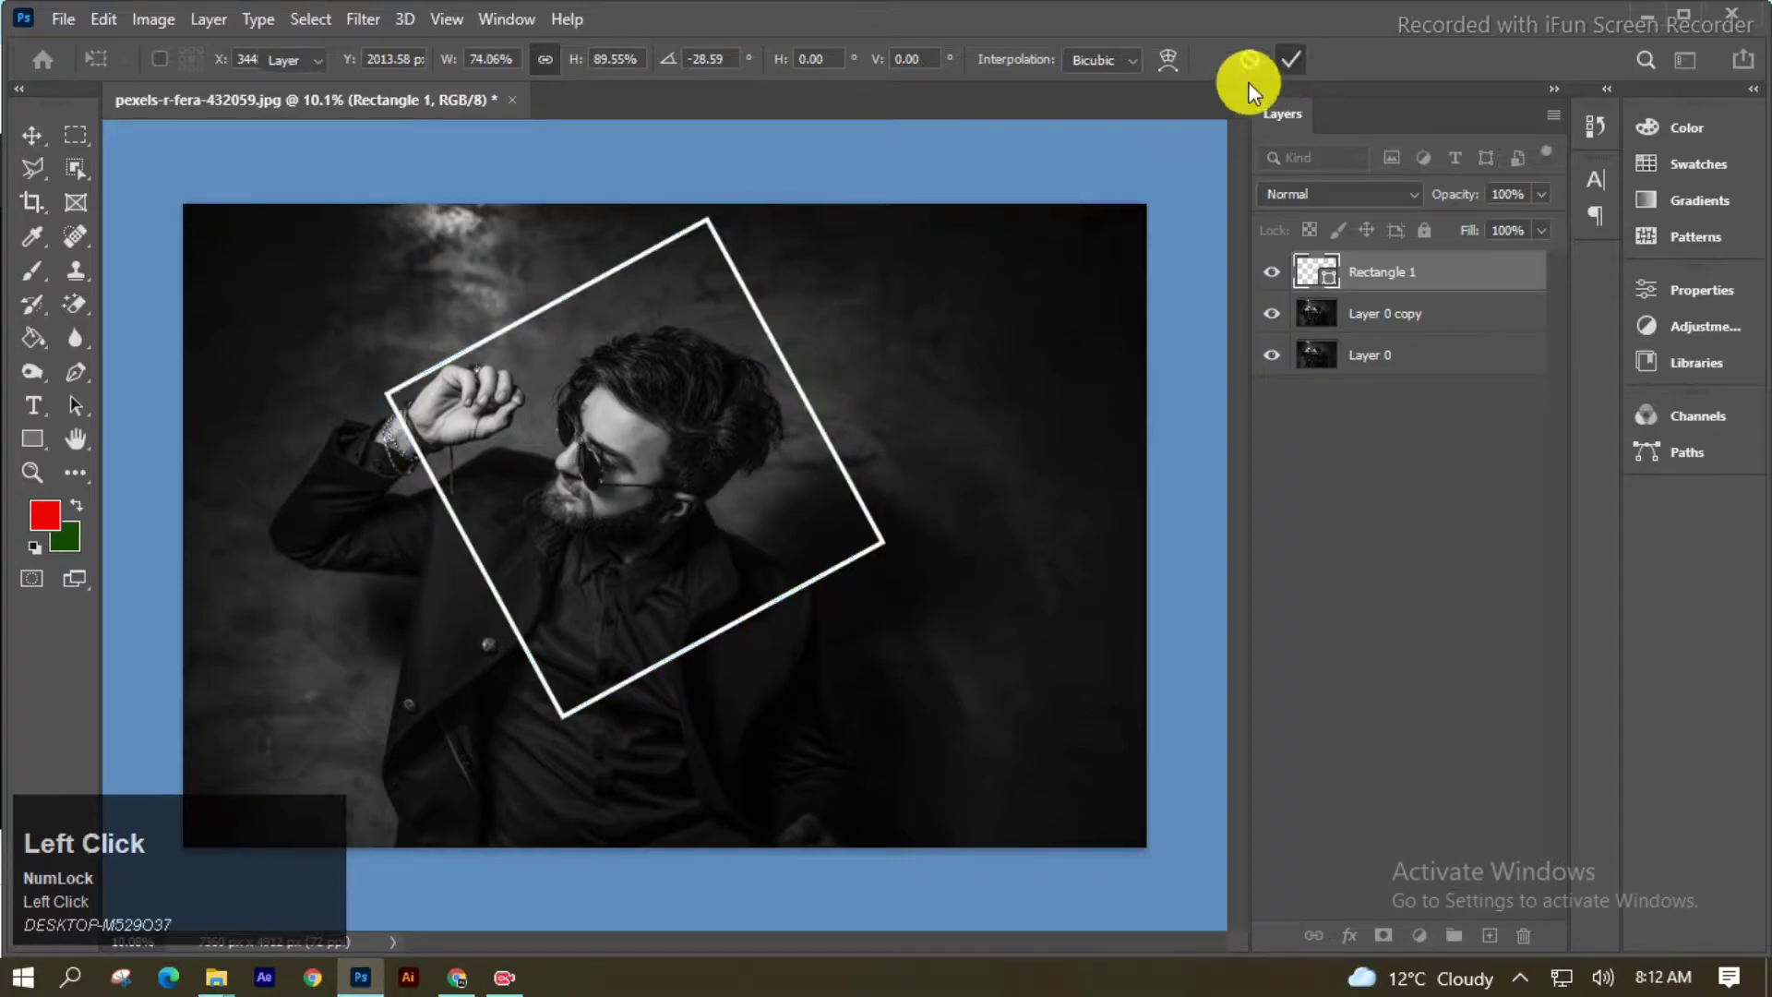
pyautogui.scroll(3)
pyautogui.scroll(-3)
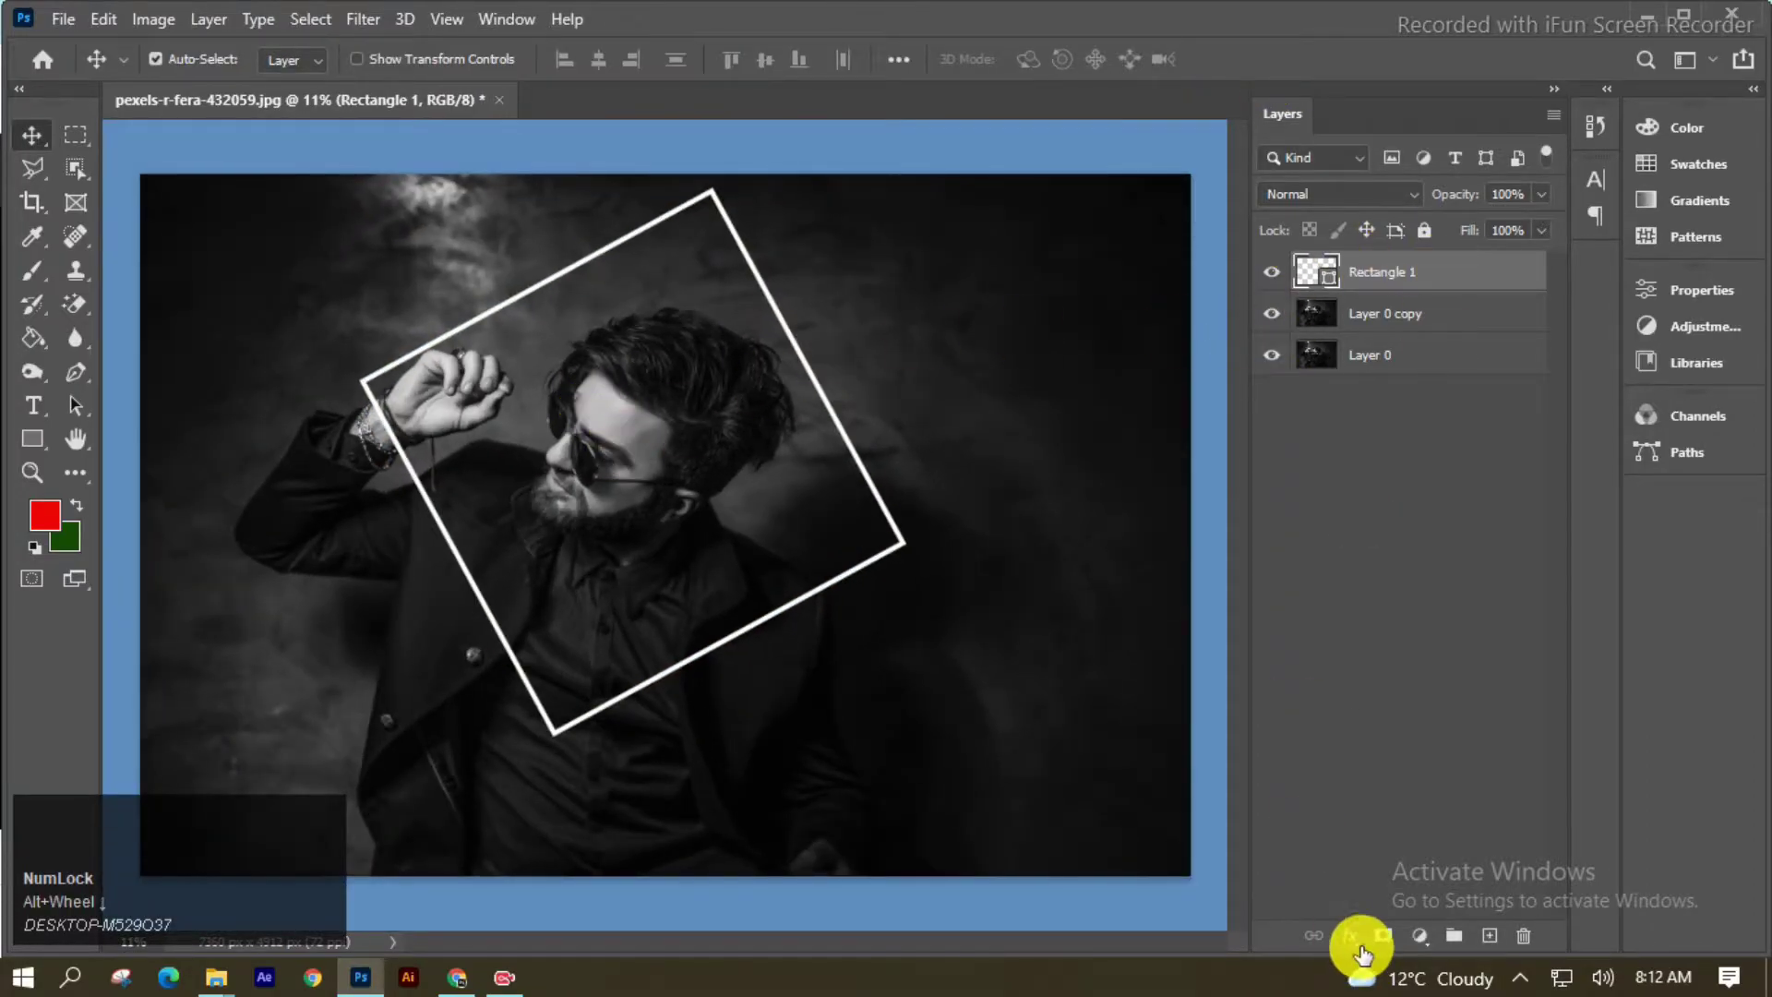
# Add a layer mask to the frame and paint black over its lower part behind the man's hand and shoulder
pyautogui.click(1382, 945)
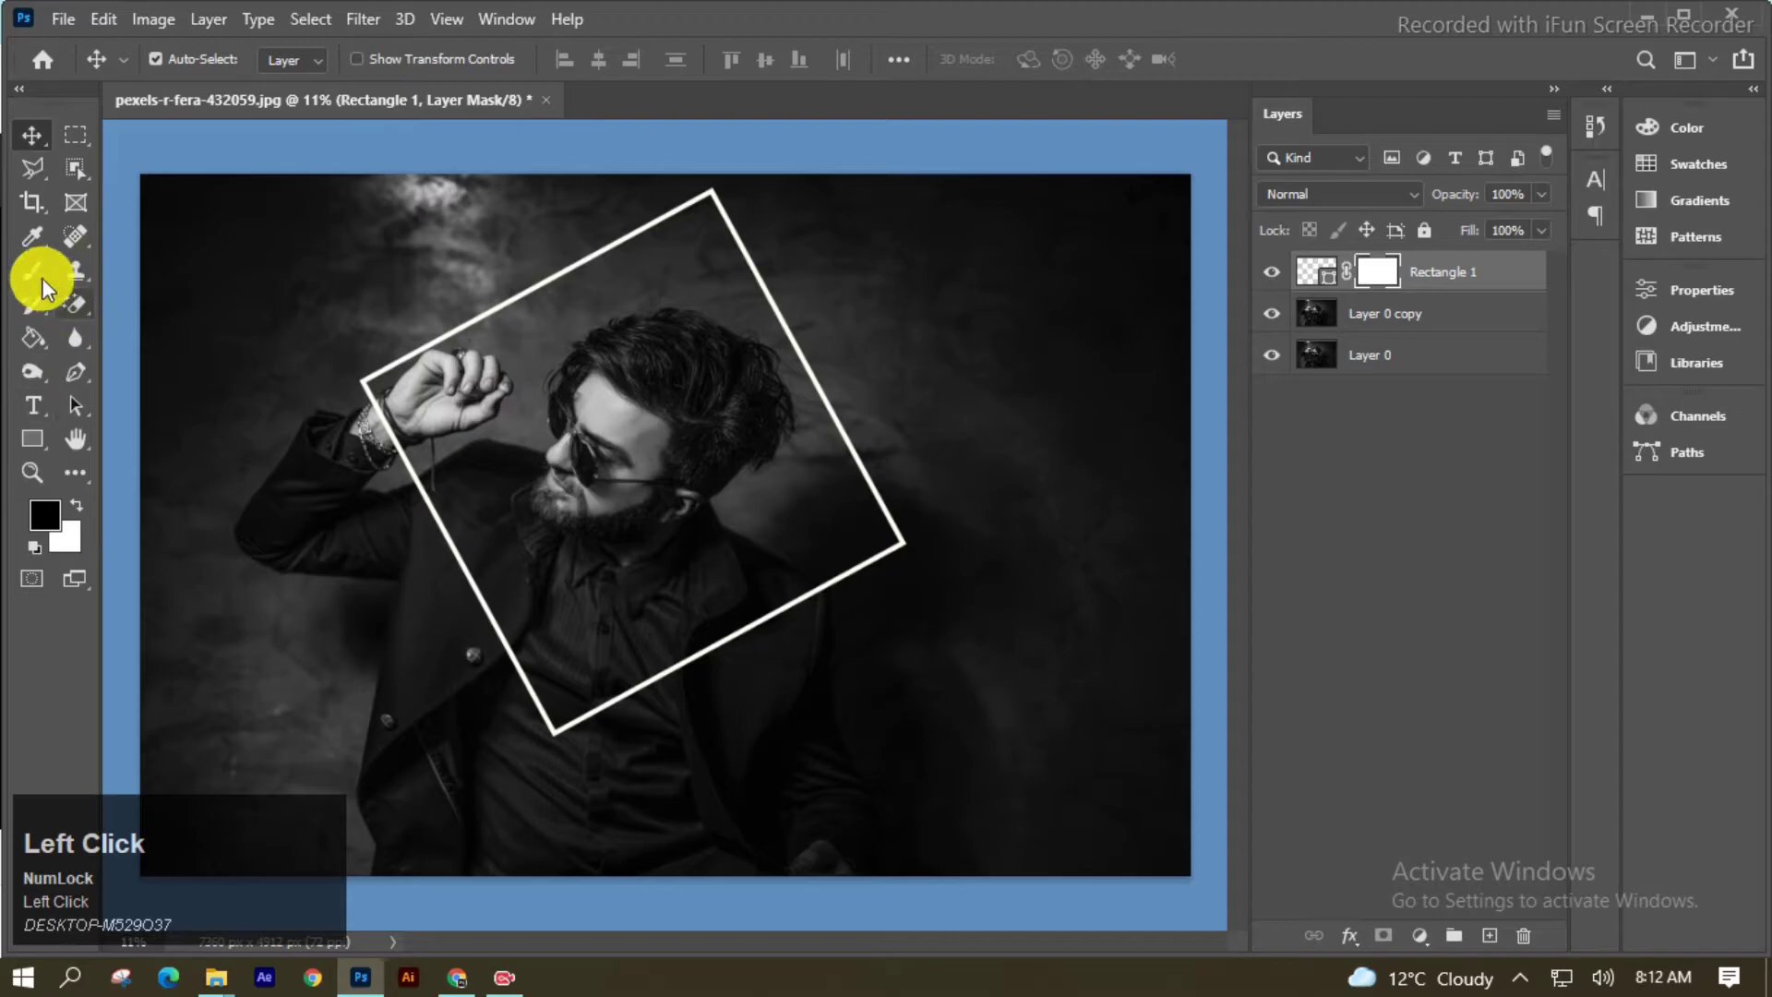
pyautogui.click(45, 281)
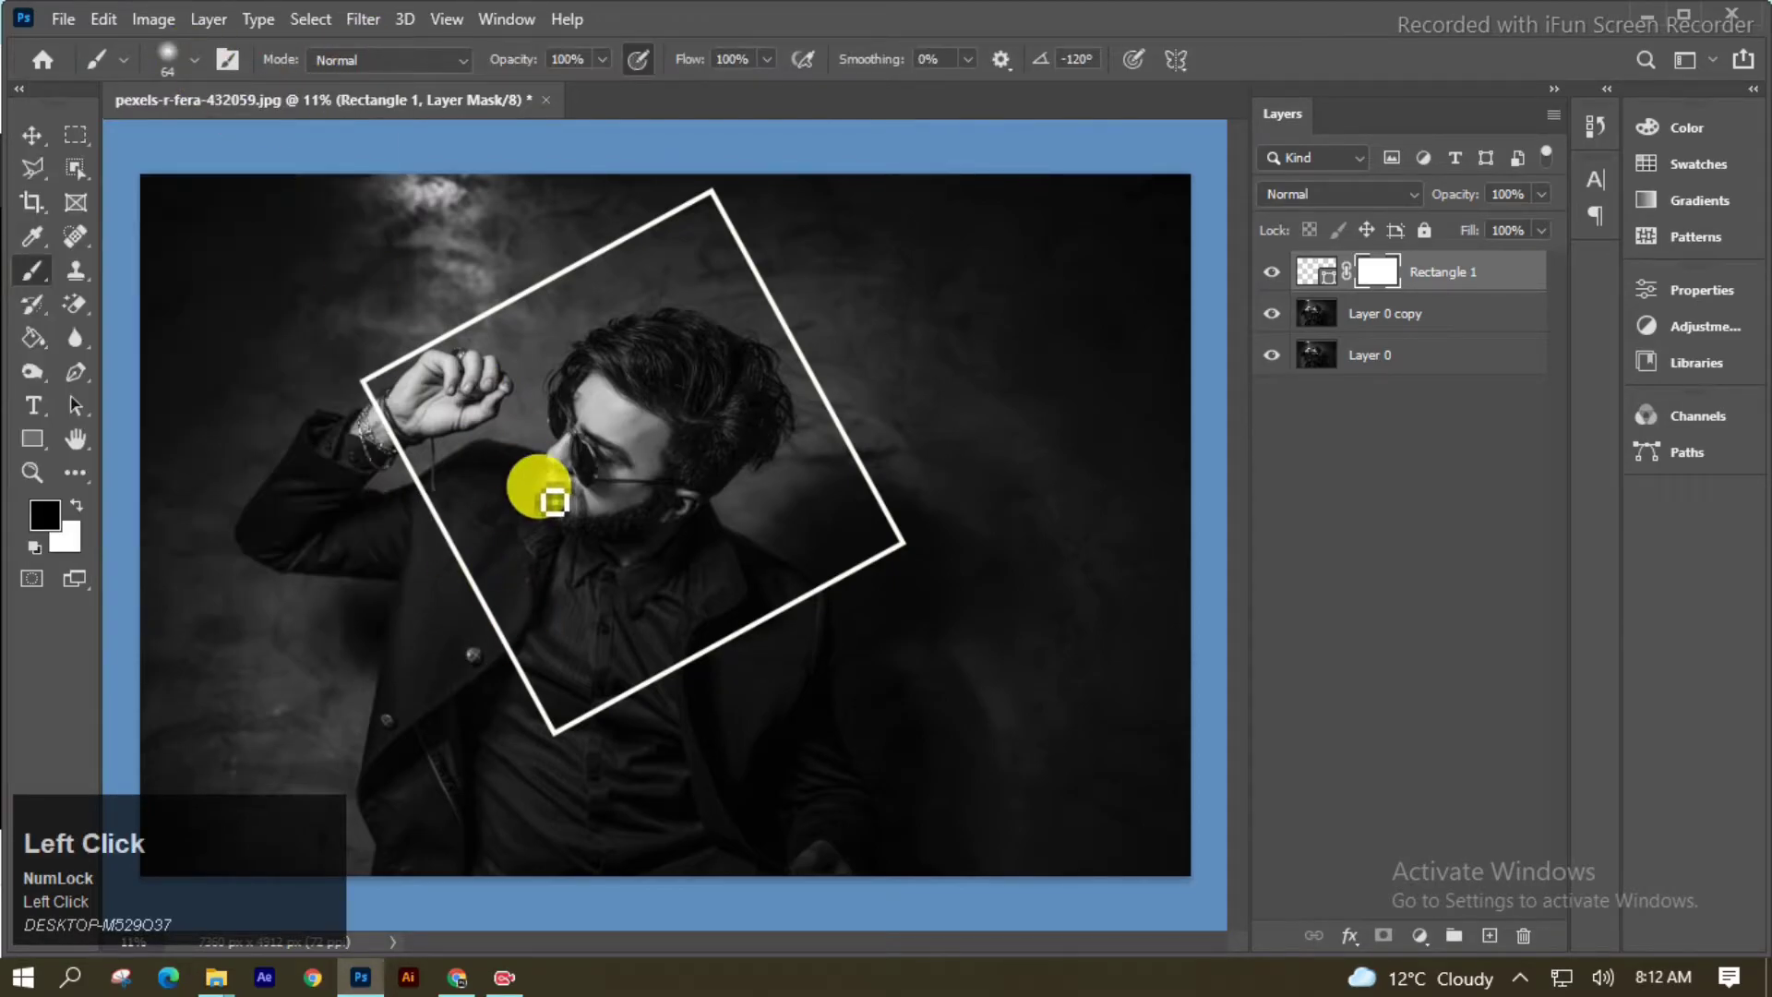
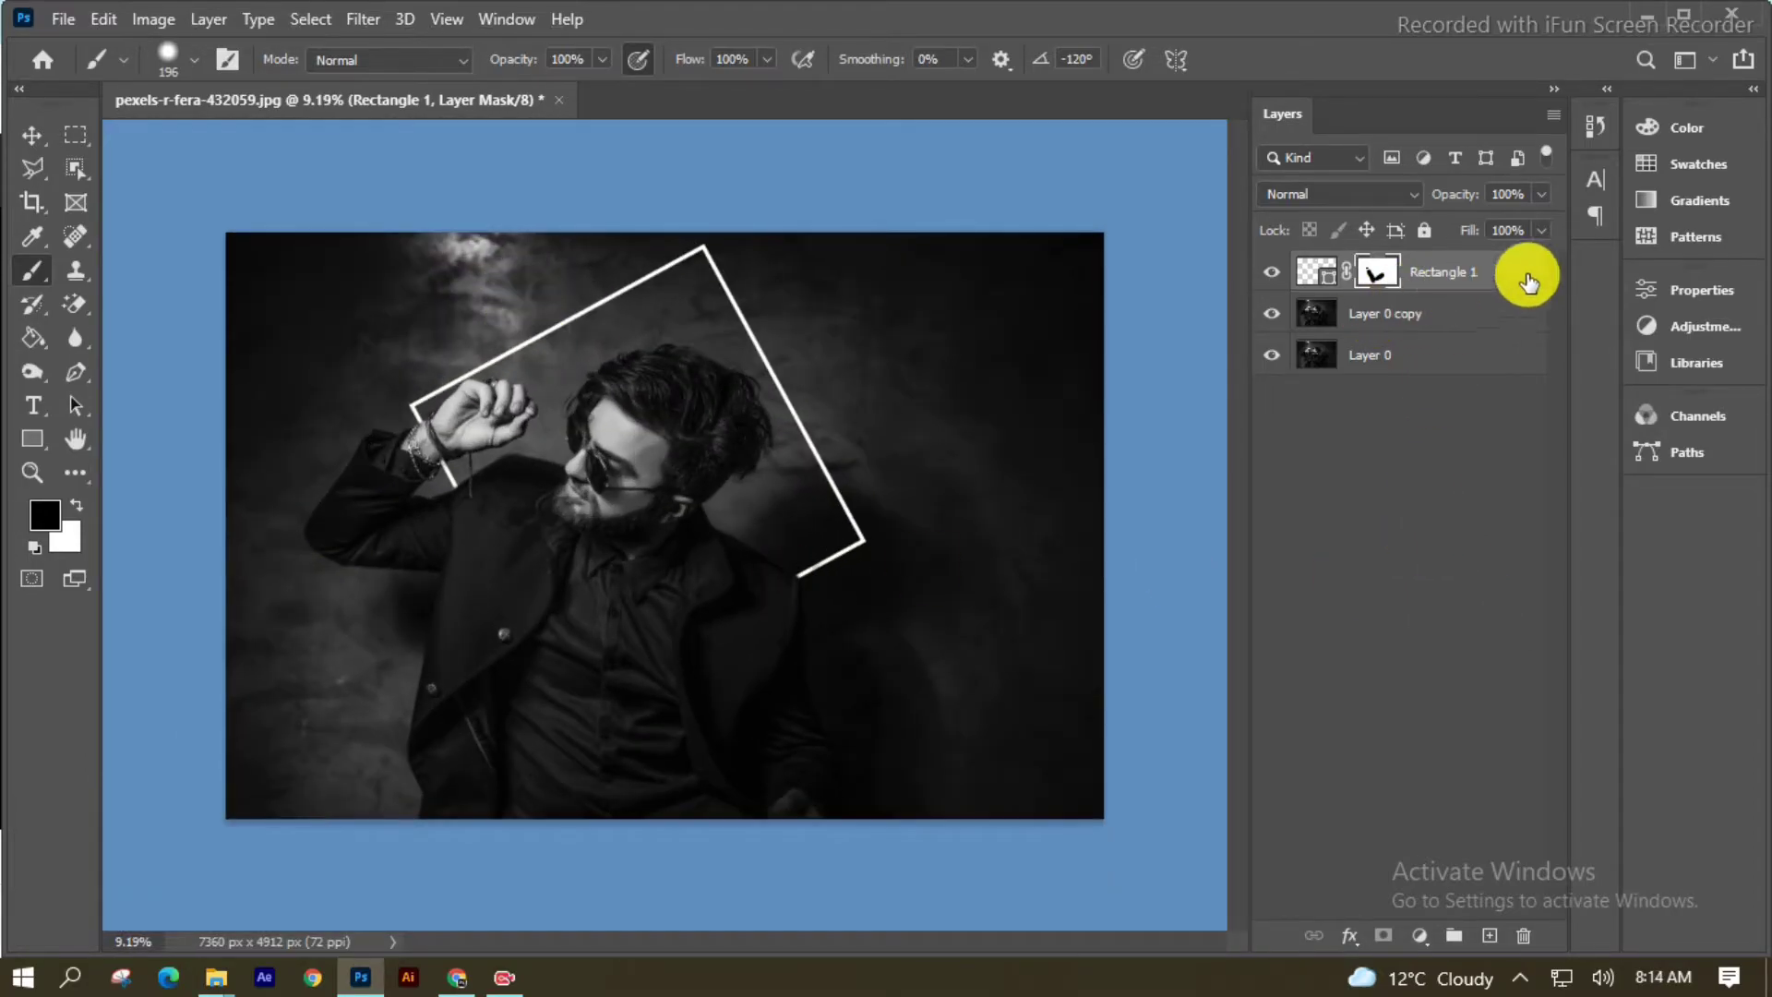
pyautogui.rightClick(1530, 278)
pyautogui.click(1213, 50)
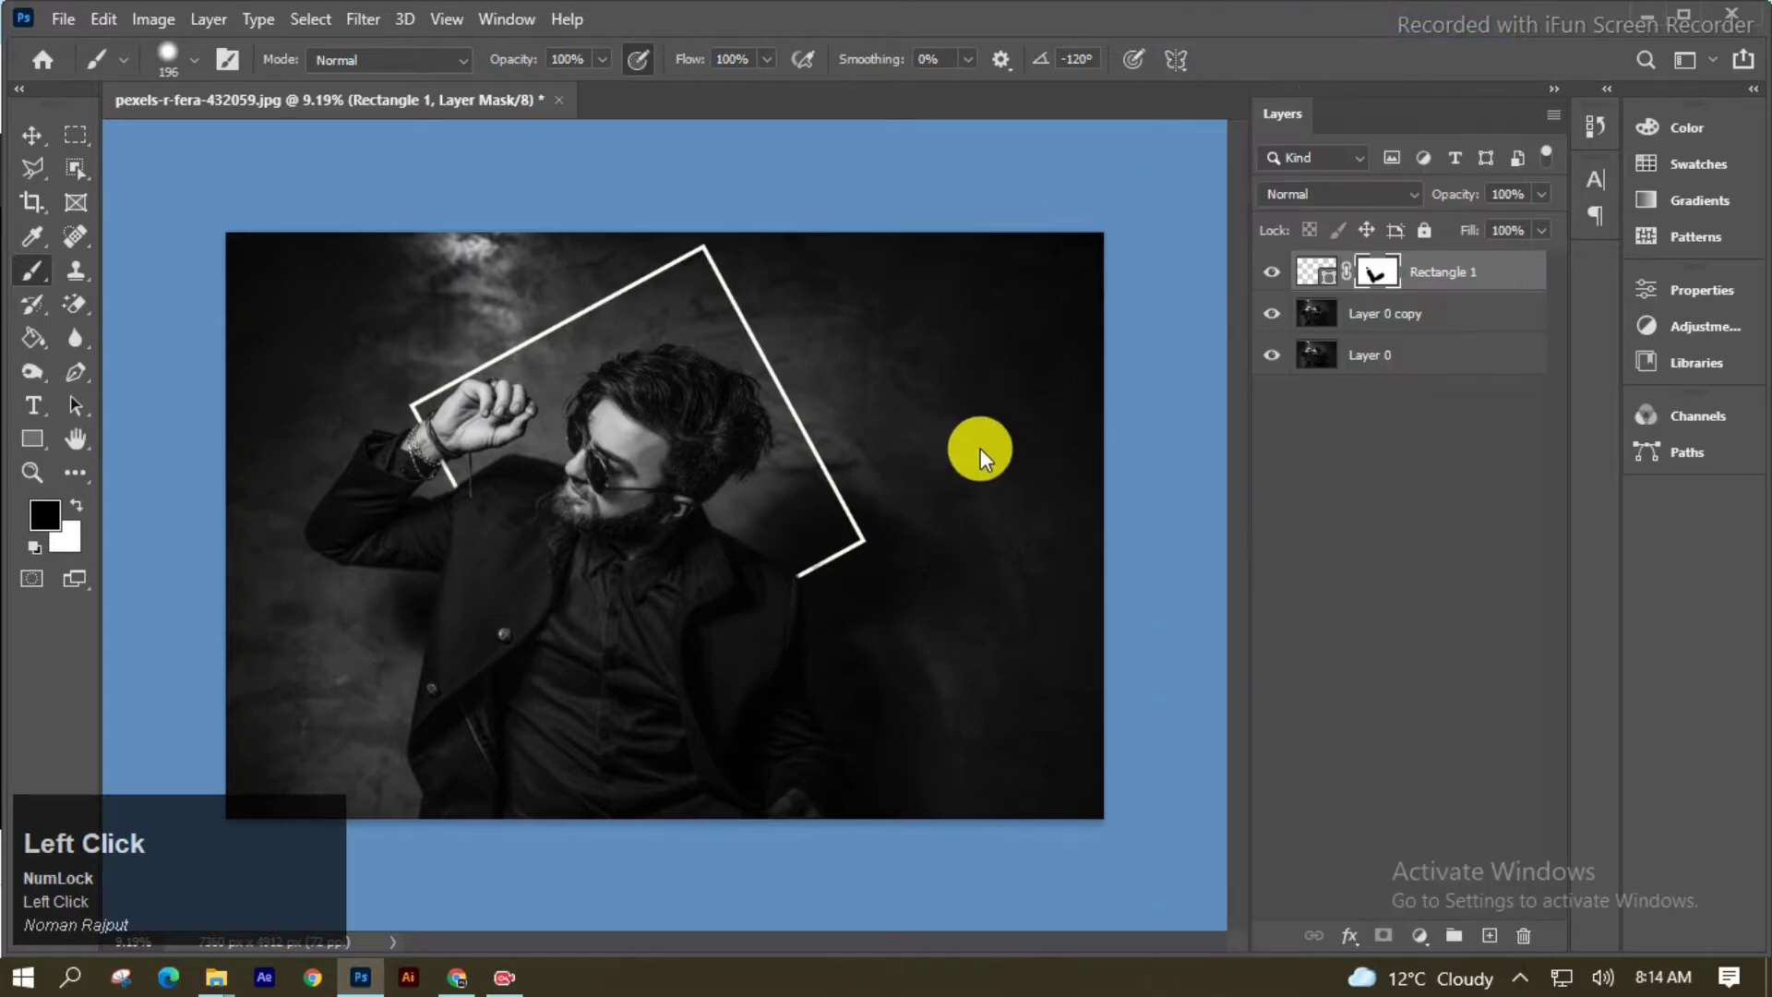
# Enable Outer Glow on the frame with 100% opacity, Normal blend, size about 147 px and spread about 15%
pyautogui.click(700, 332)
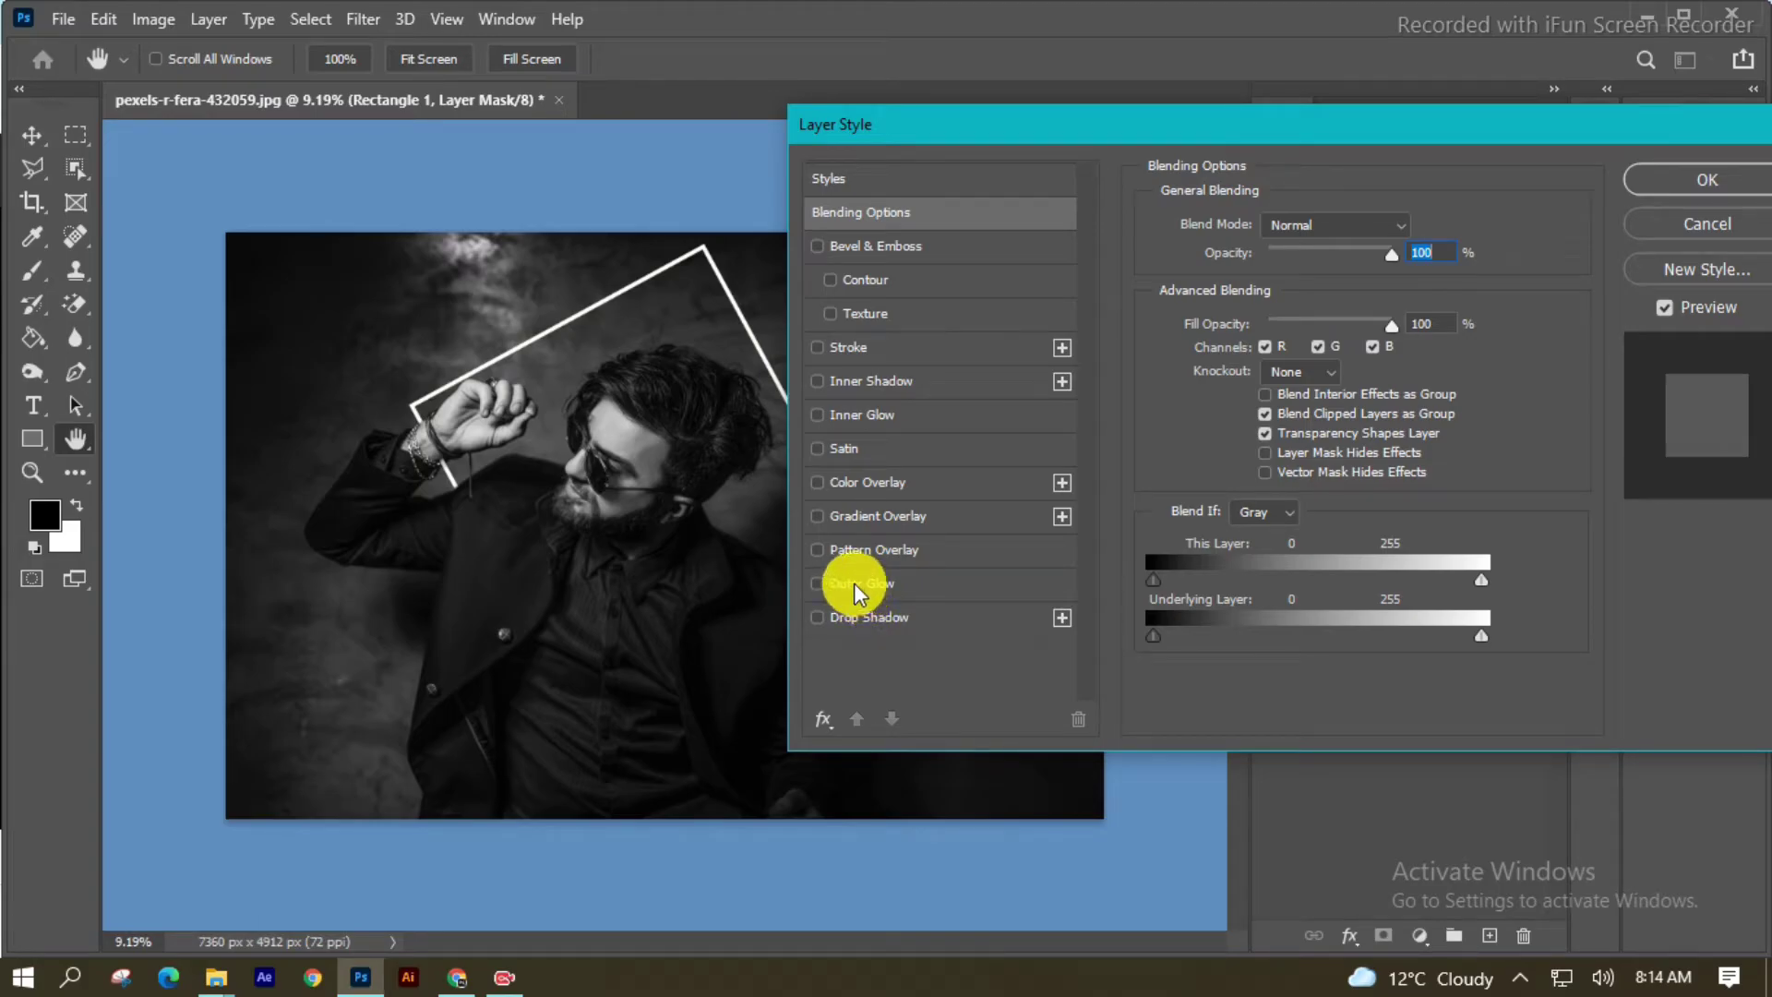
pyautogui.click(969, 556)
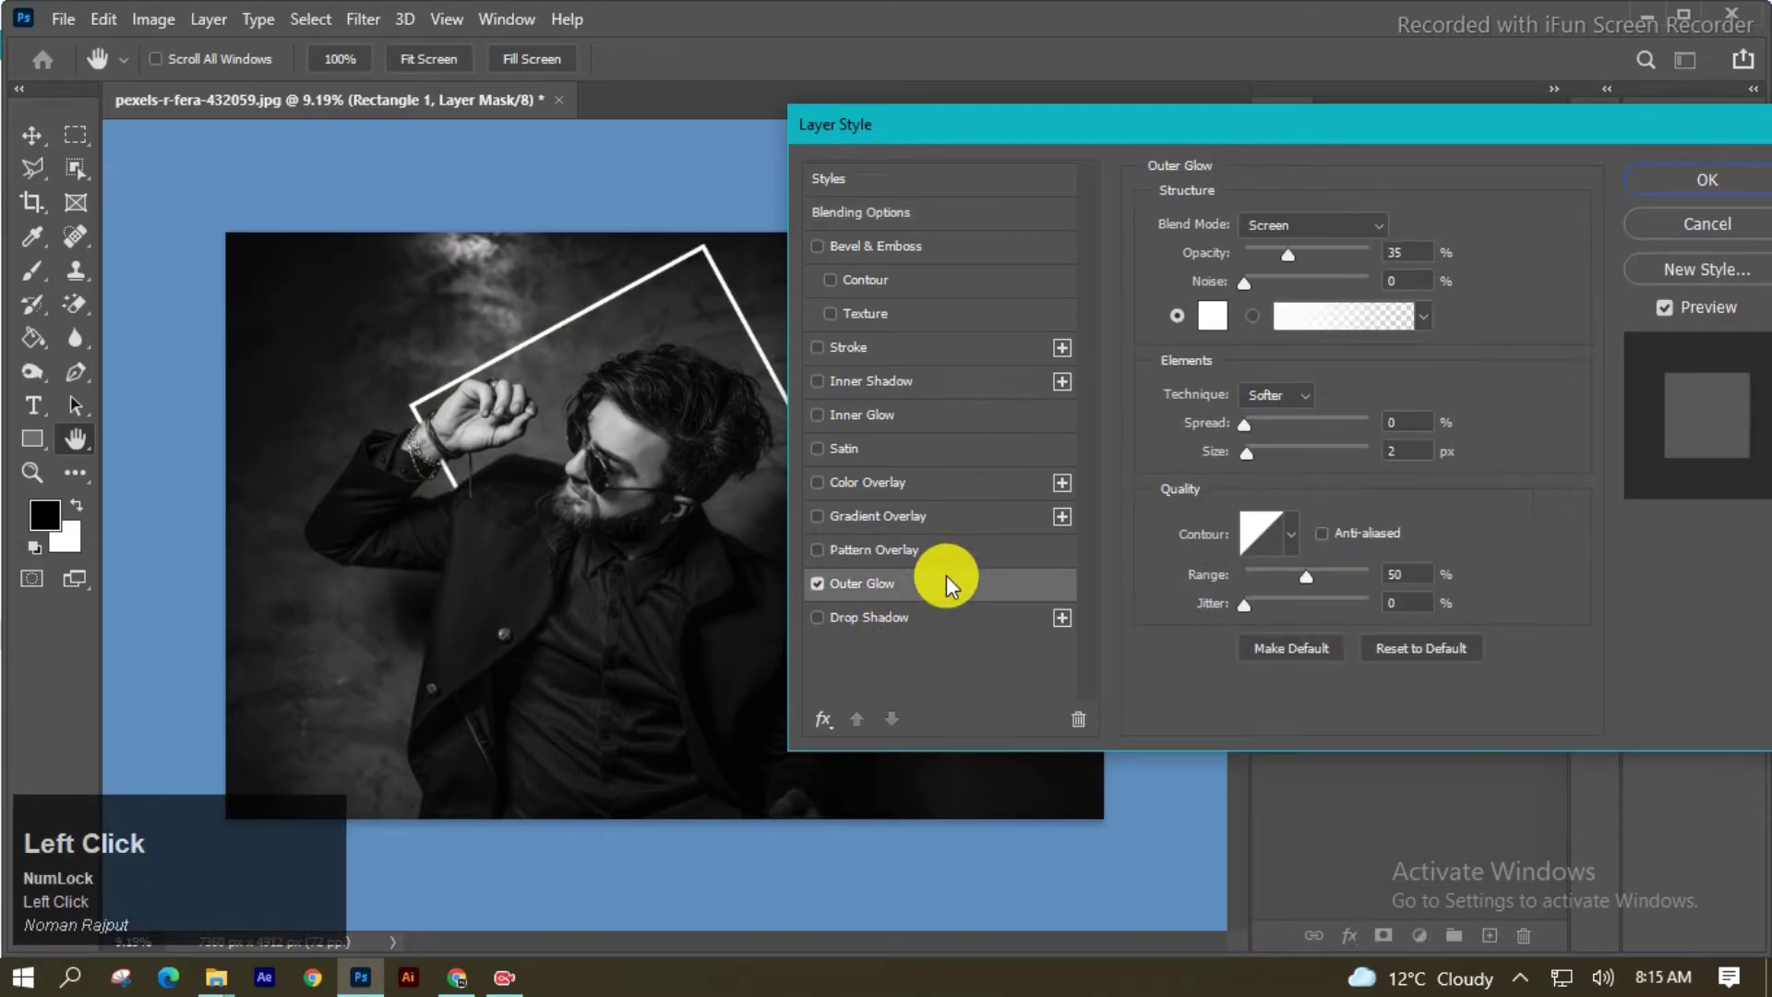
pyautogui.click(1302, 265)
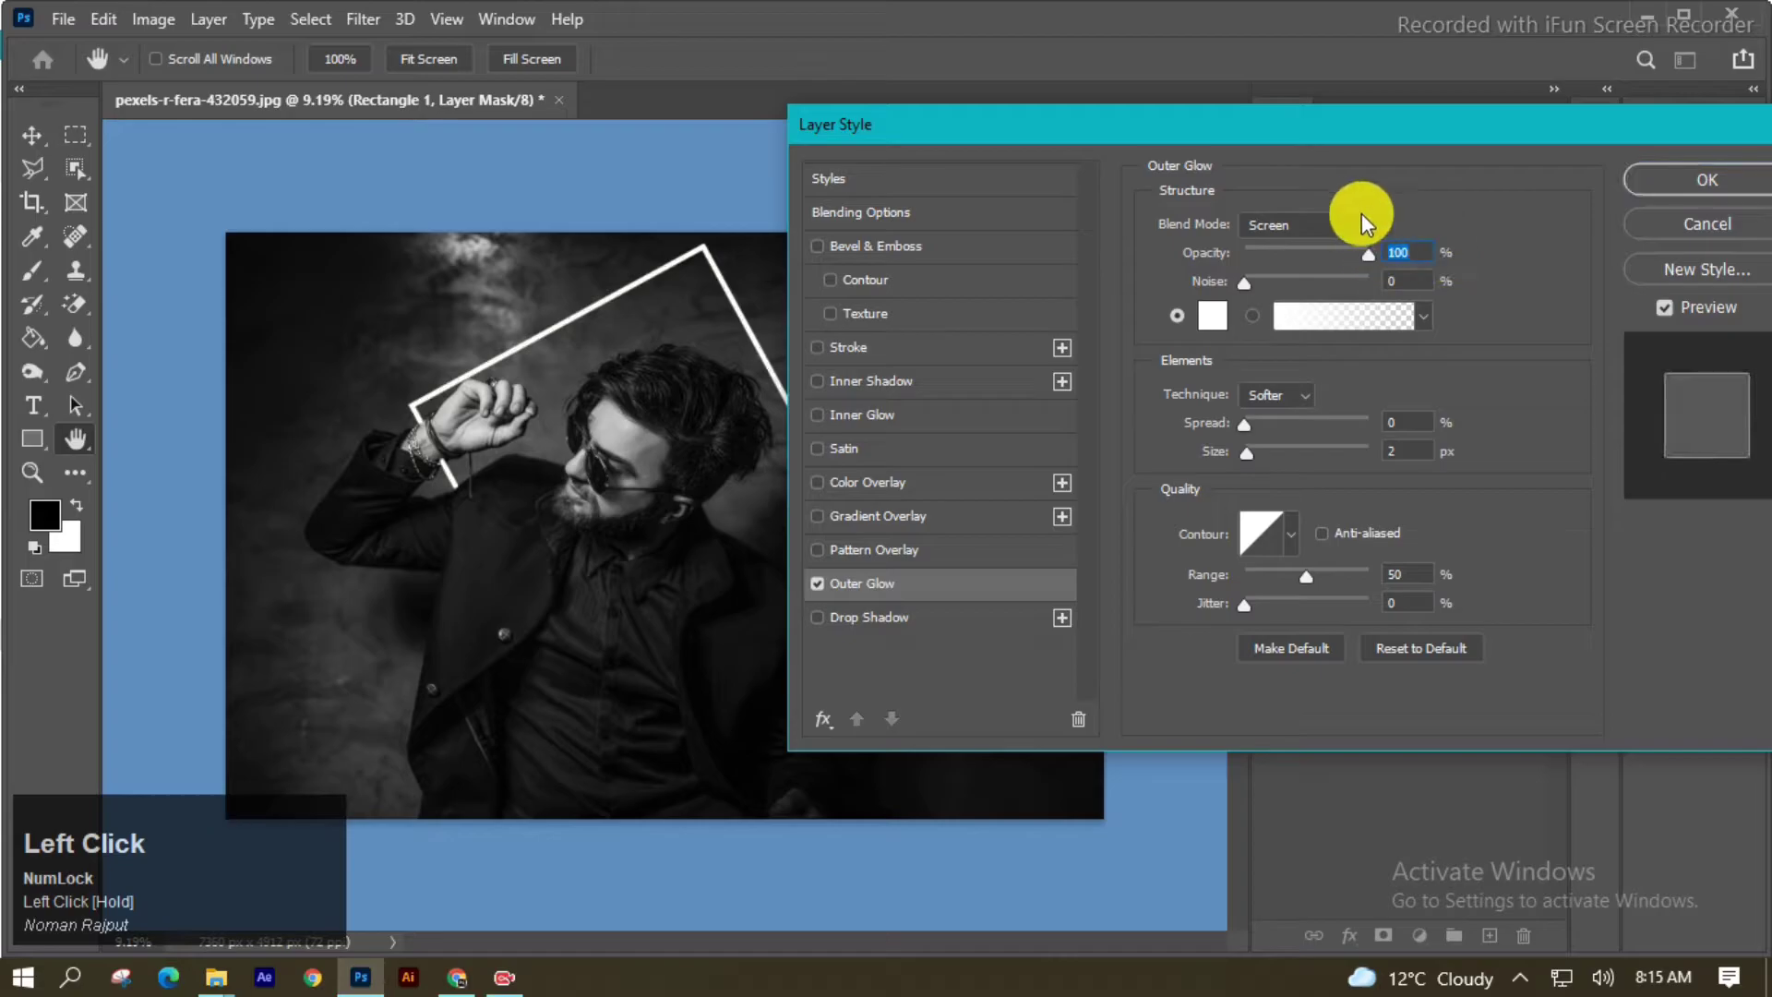
pyautogui.moveTo(1259, 431); pyautogui.dragTo(1372, 463)
pyautogui.moveTo(1371, 462); pyautogui.dragTo(1301, 436)
pyautogui.moveTo(1301, 436); pyautogui.dragTo(1284, 431)
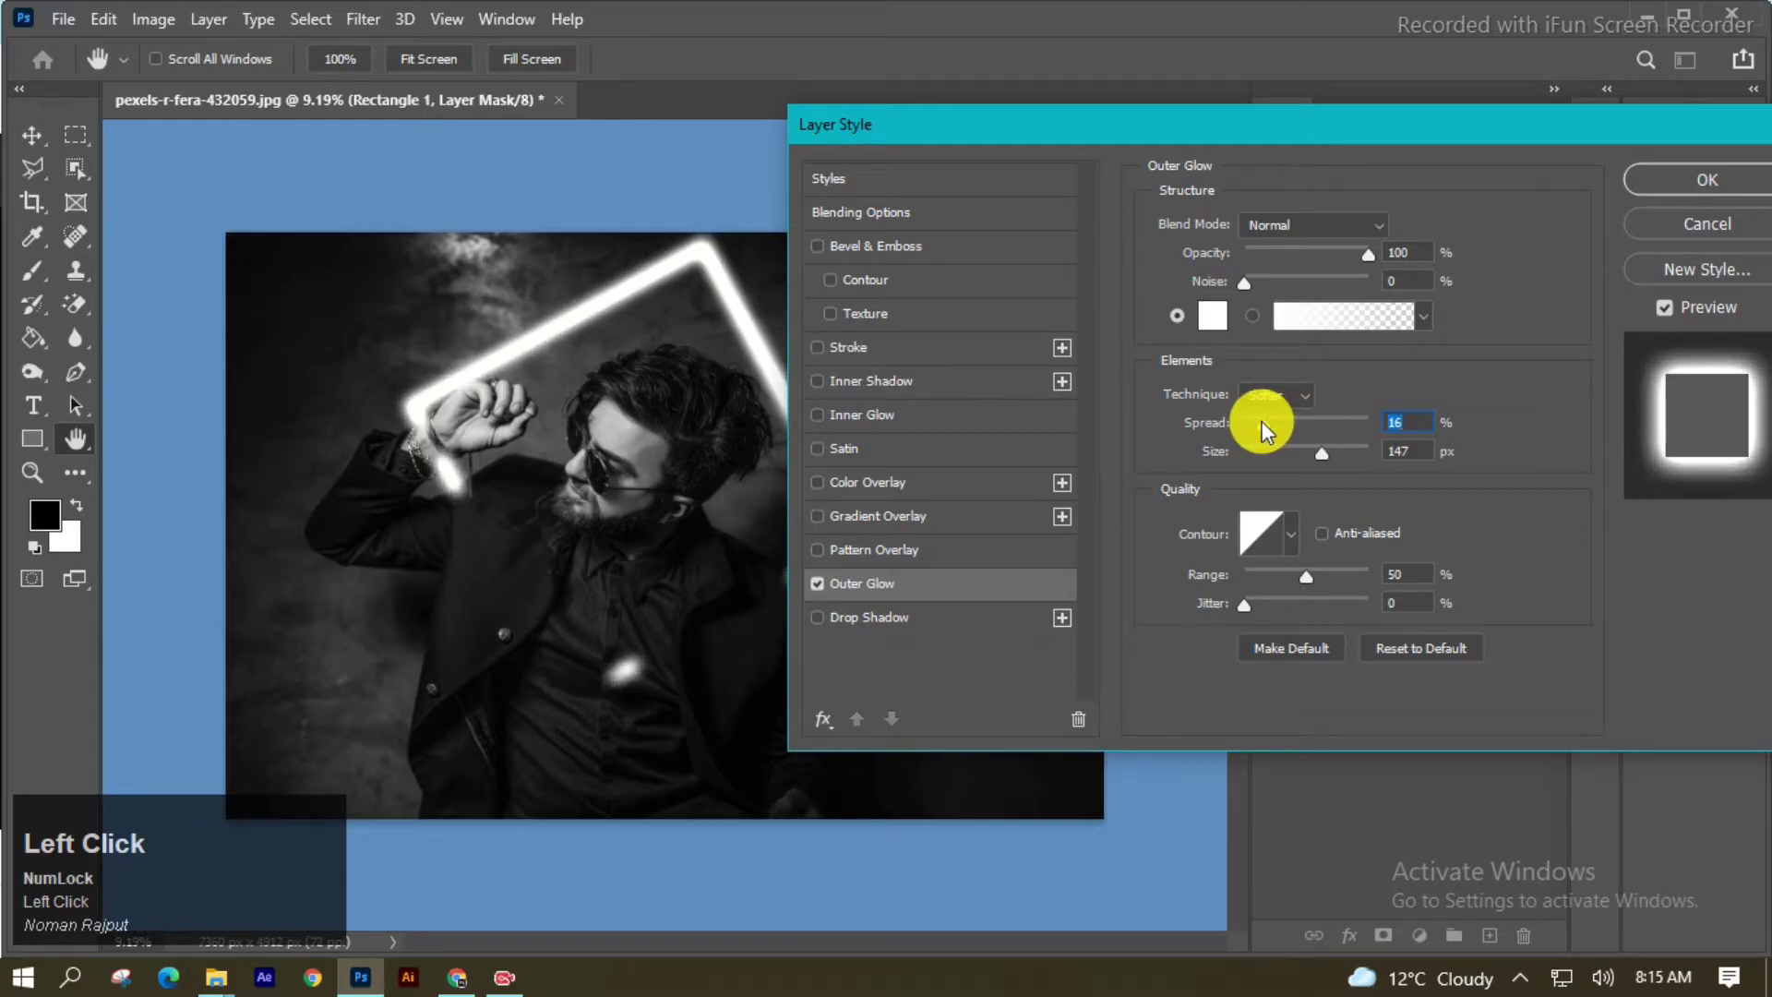
pyautogui.click(1273, 431)
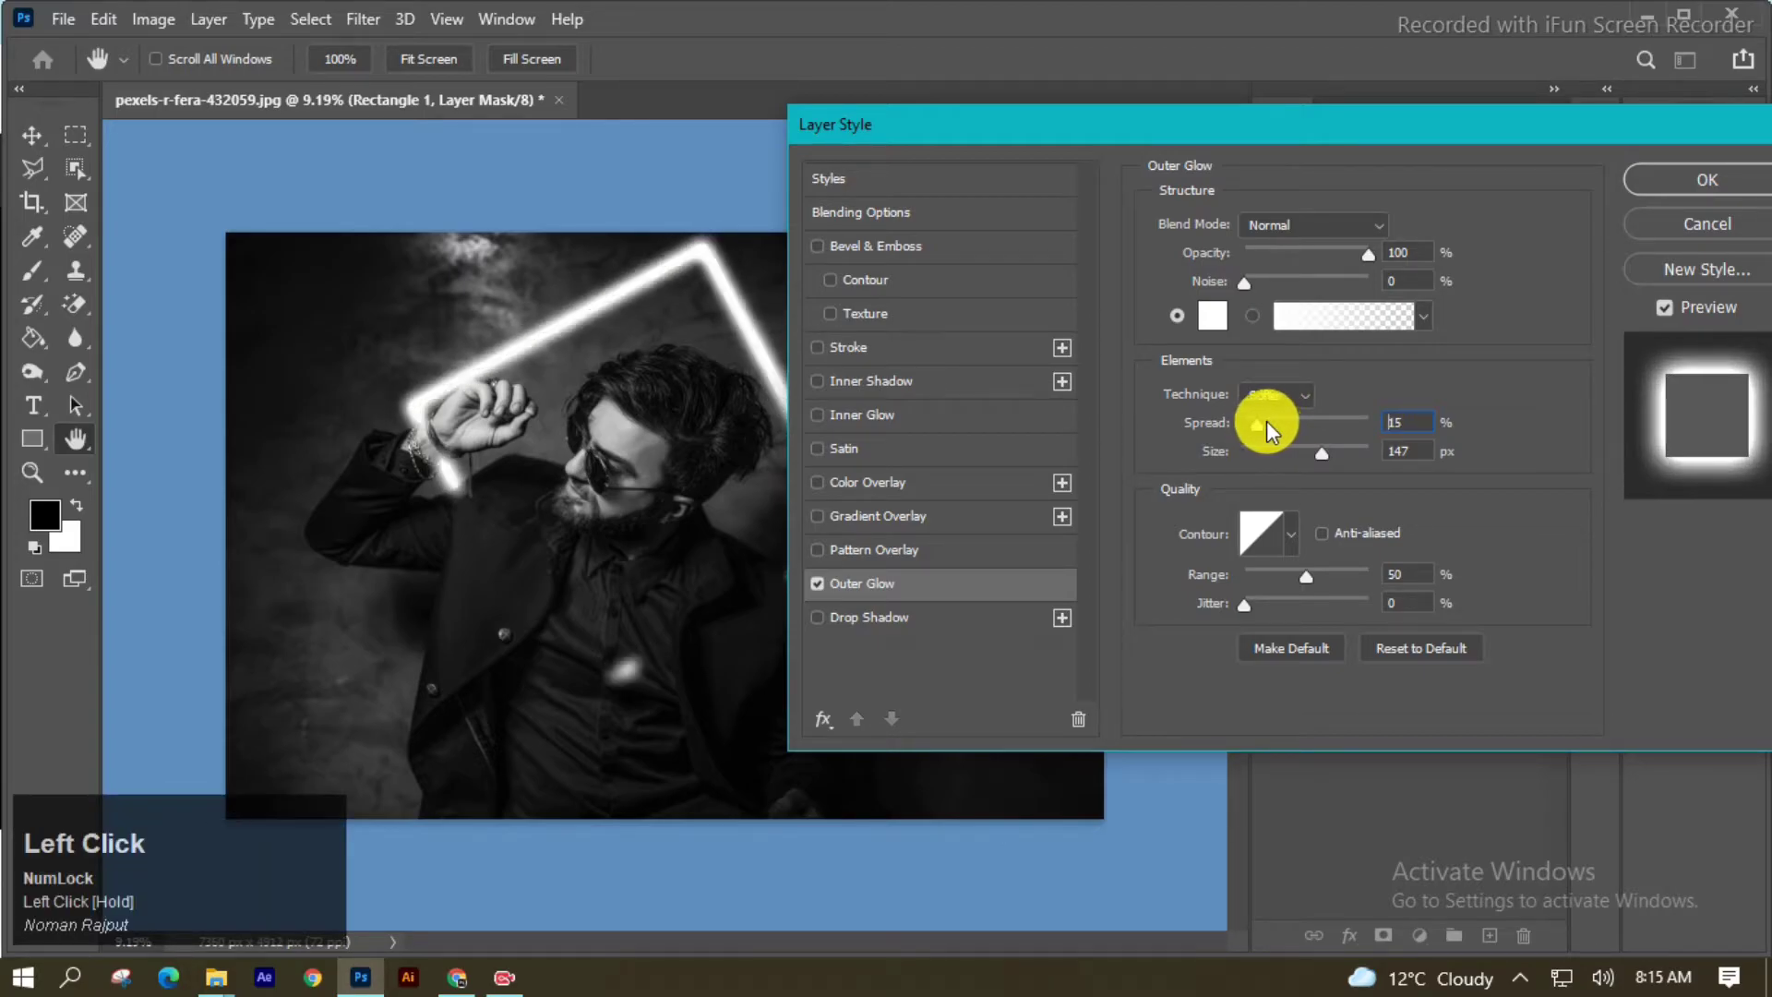
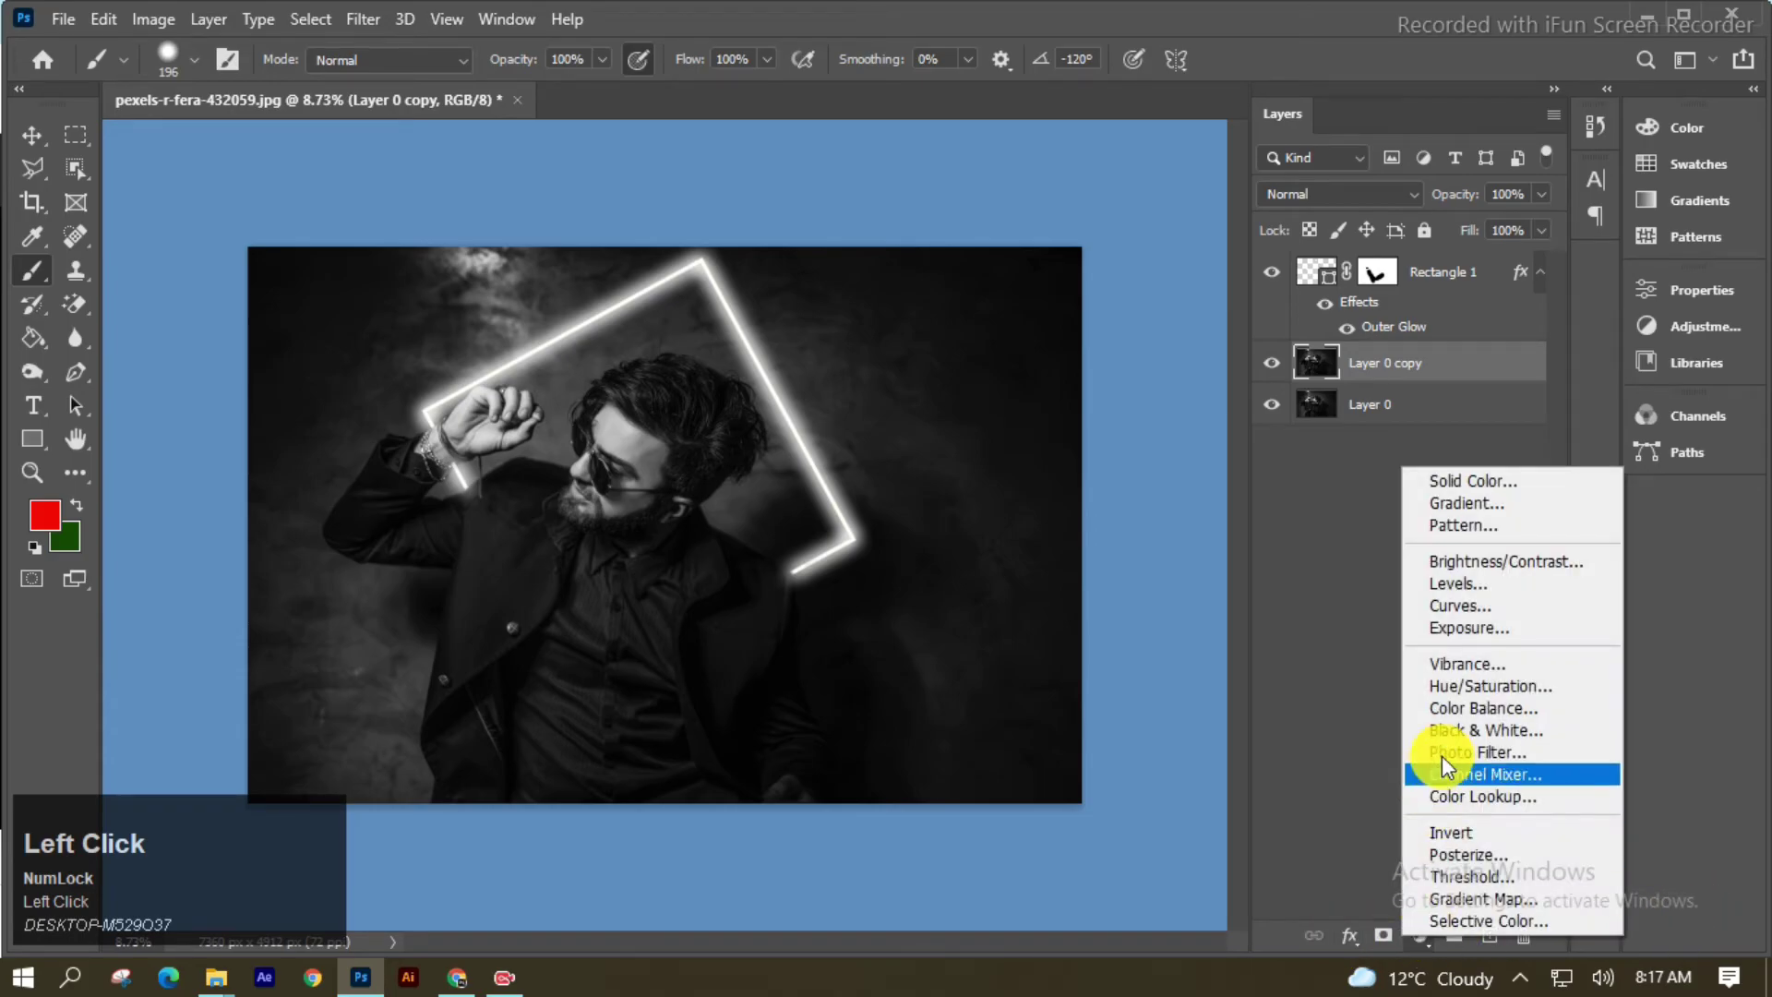
# Add a Levels adjustment clipped to Layer 0 copy and drag its input sliders to darken the photo
pyautogui.moveTo(1476, 587); pyautogui.dragTo(1586, 288)
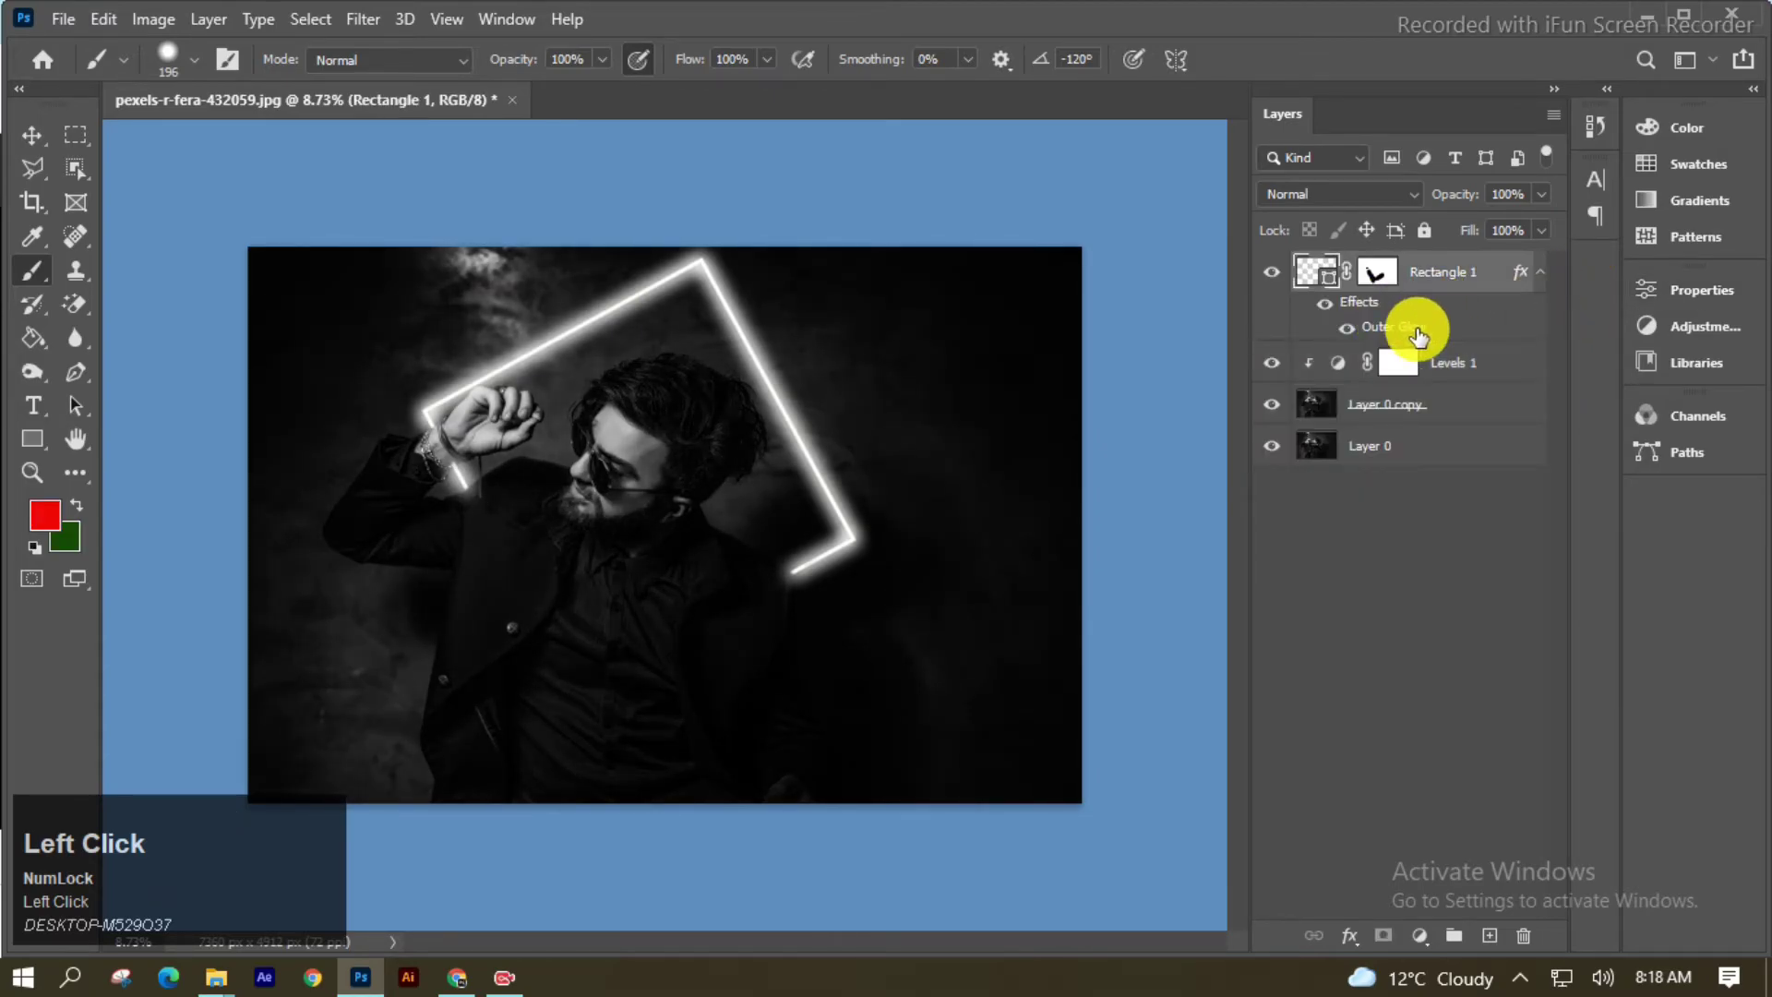
pyautogui.moveTo(1307, 462); pyautogui.dragTo(1223, 431)
pyautogui.moveTo(1223, 432); pyautogui.dragTo(1222, 431)
pyautogui.moveTo(1222, 431); pyautogui.dragTo(1220, 431)
pyautogui.moveTo(1219, 431); pyautogui.dragTo(1631, 197)
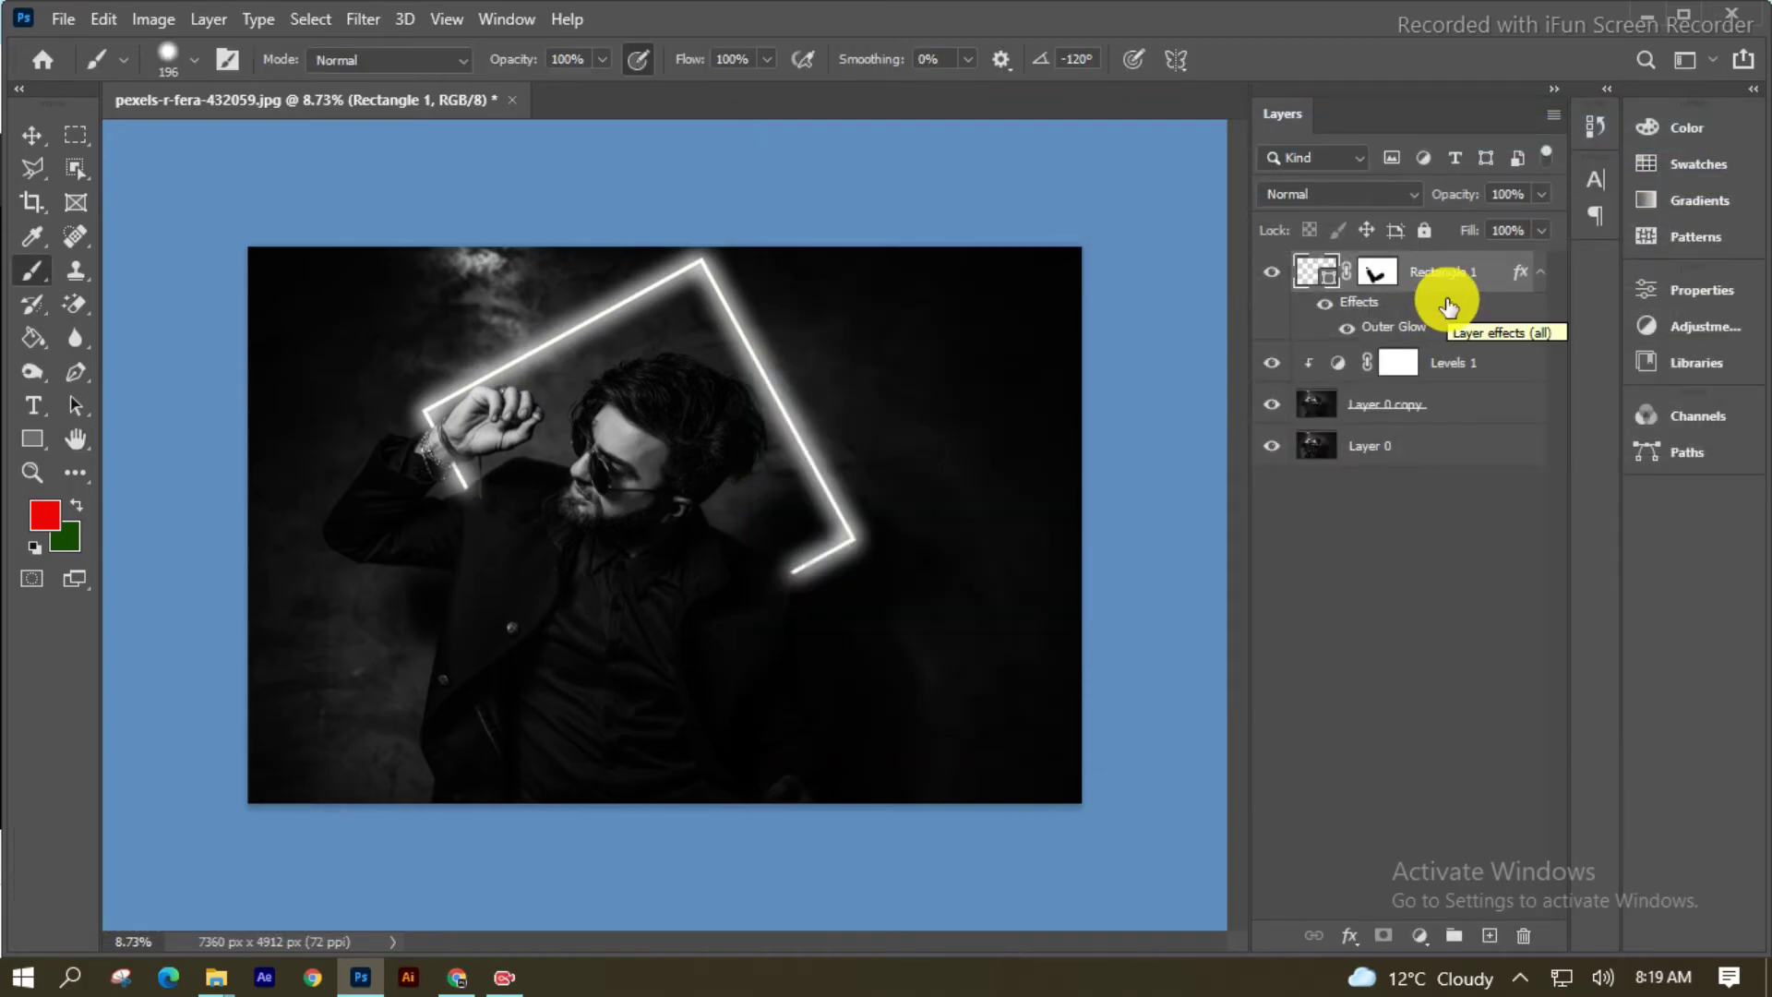
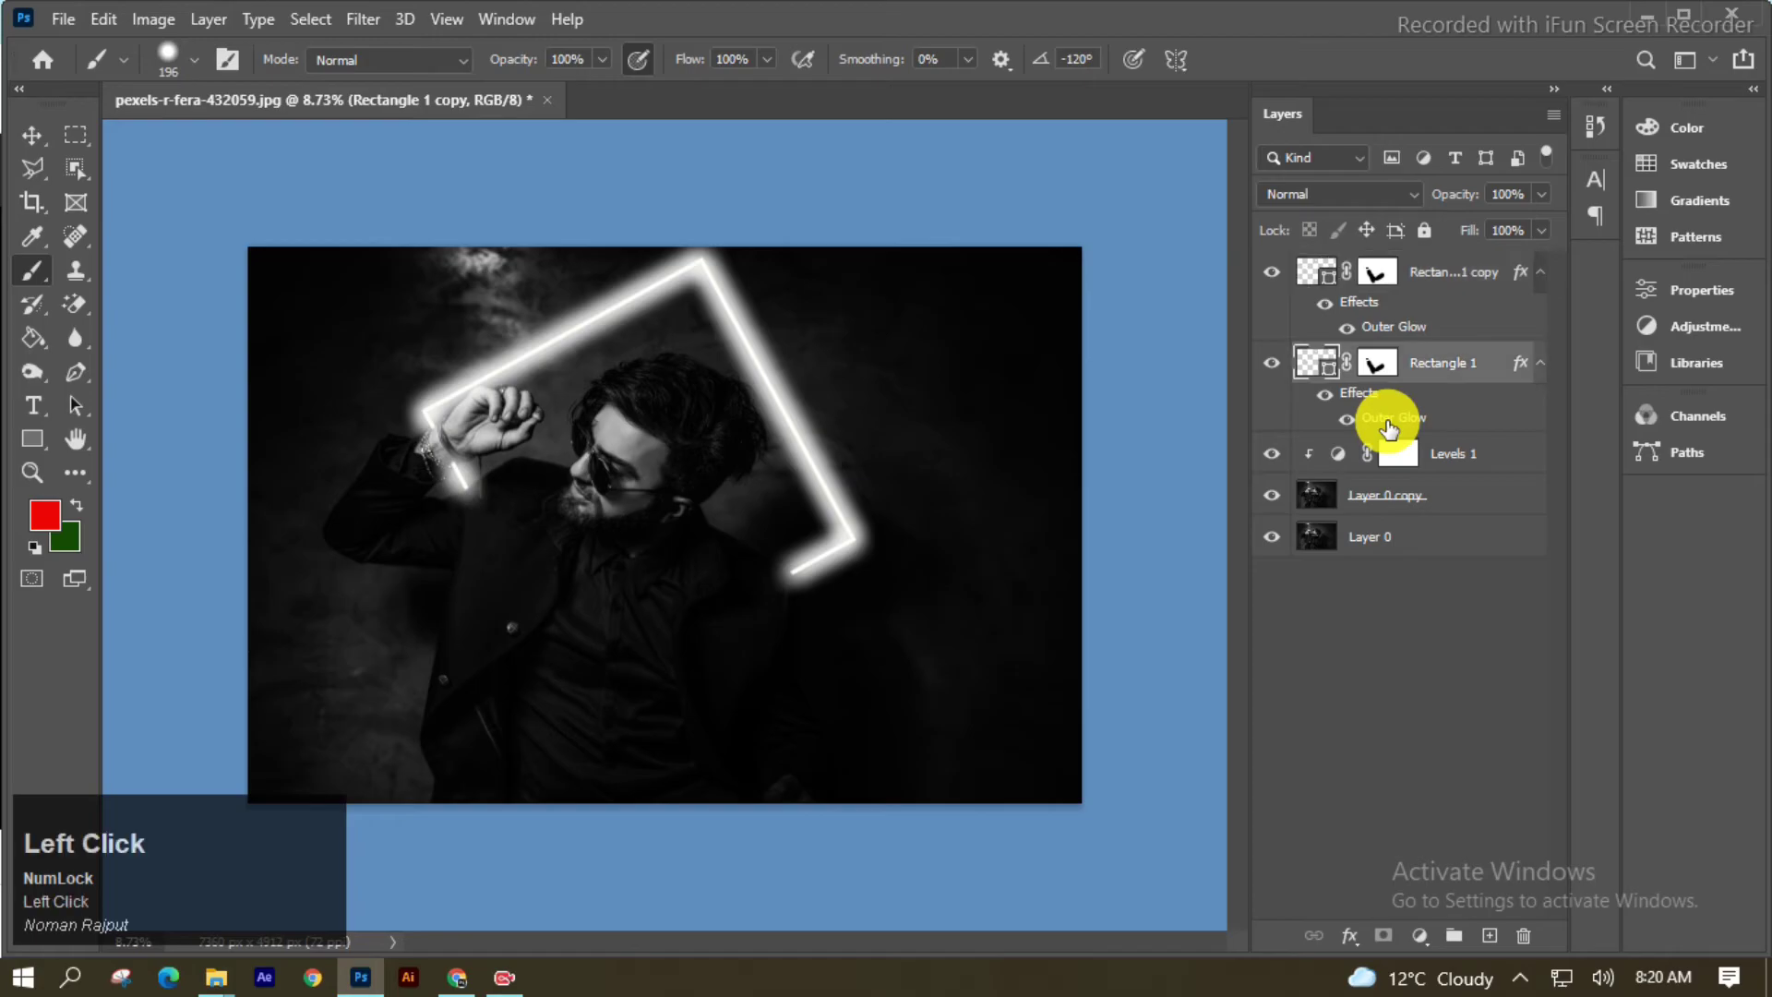
# Duplicate the Rectangle 1 frame layer and uncheck Outer Glow on the original frame
pyautogui.click(1254, 238)
pyautogui.click(1234, 744)
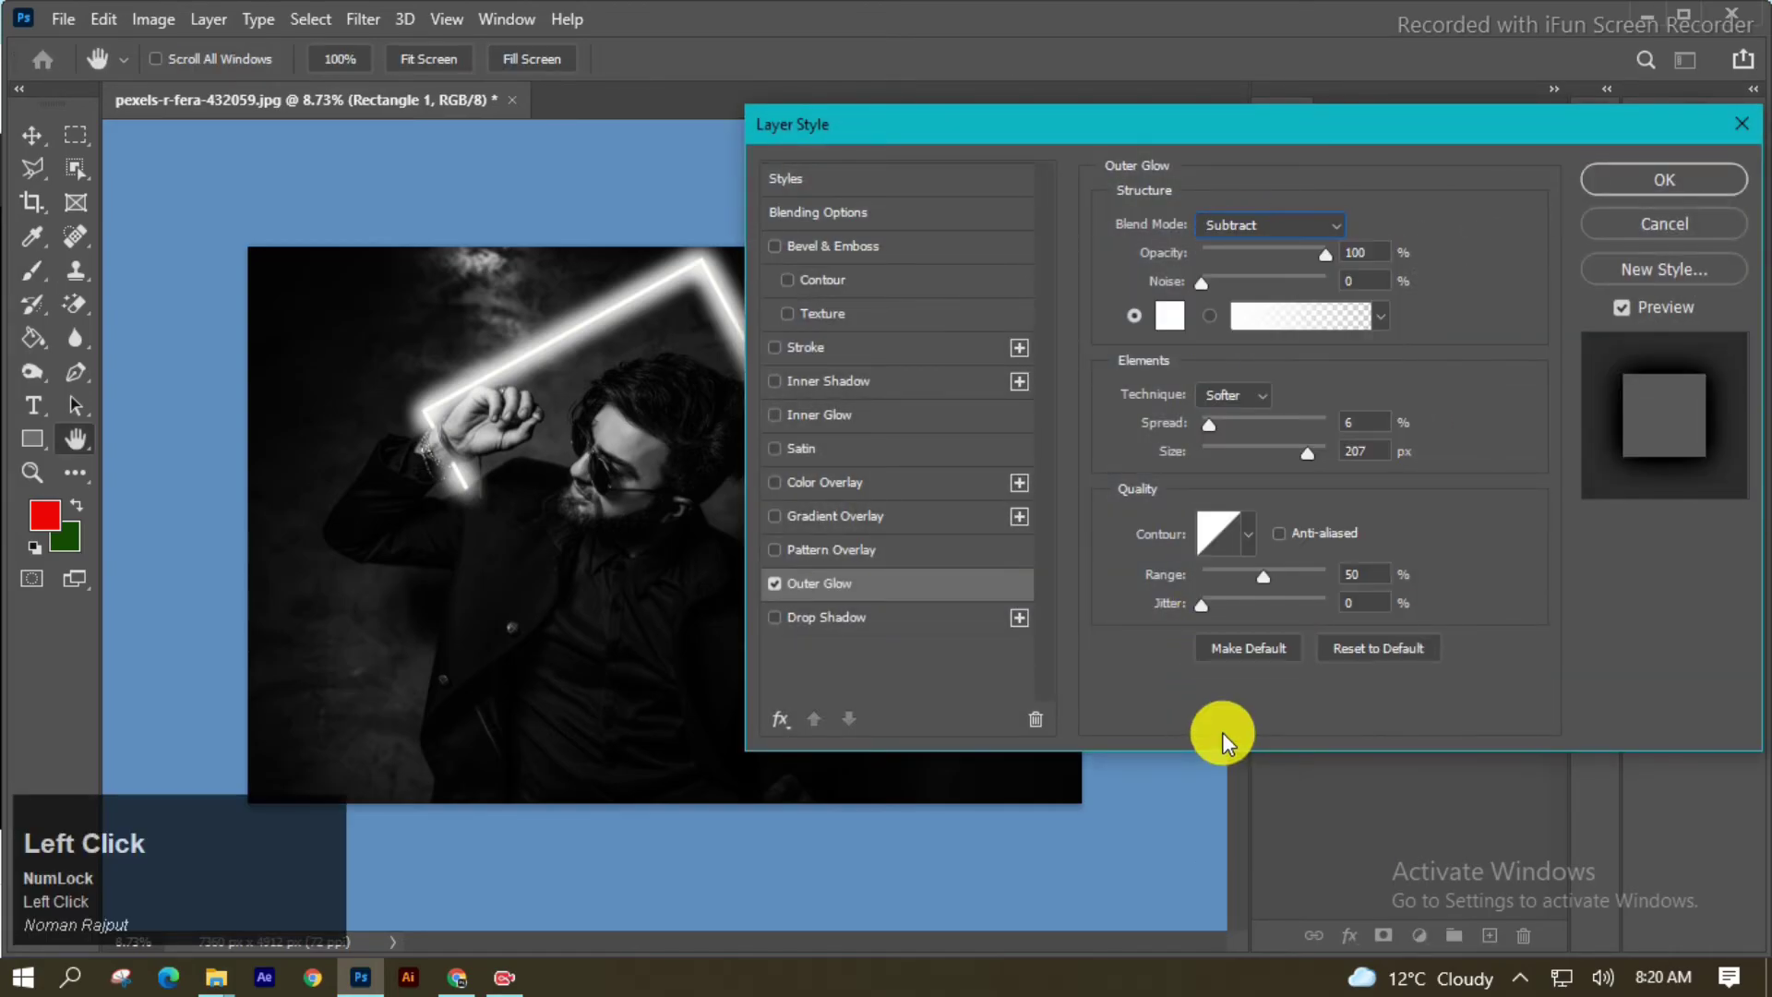
pyautogui.click(787, 595)
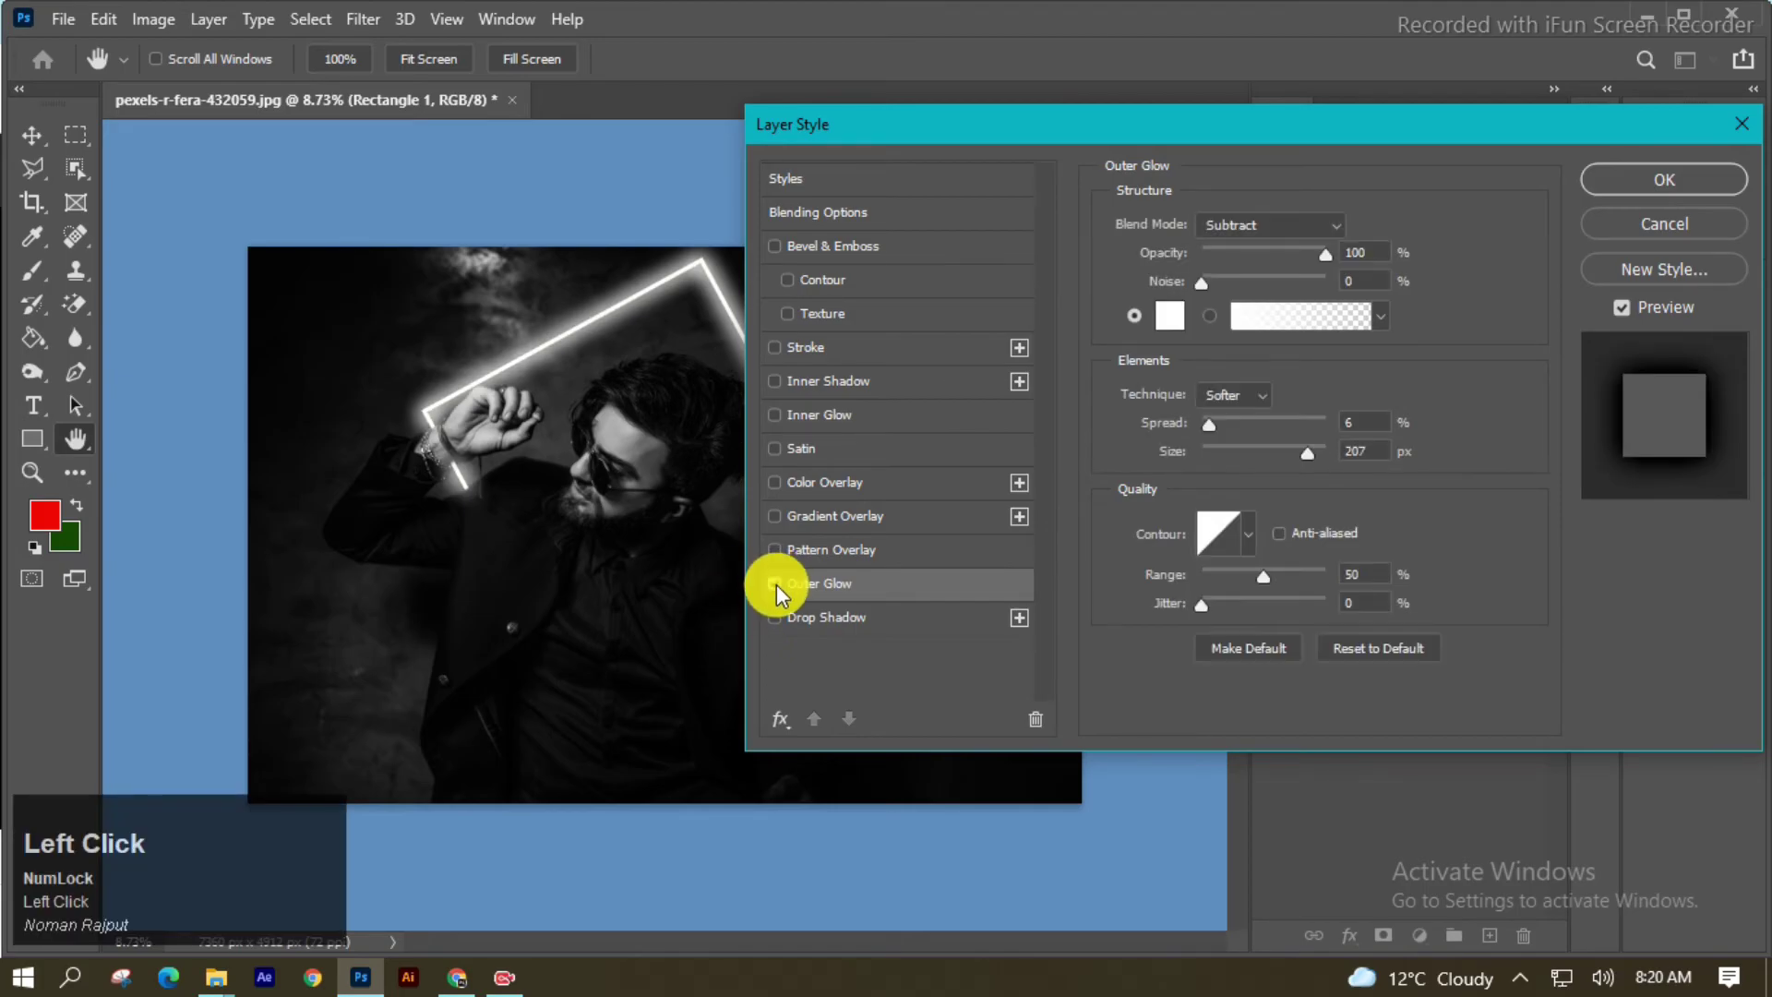
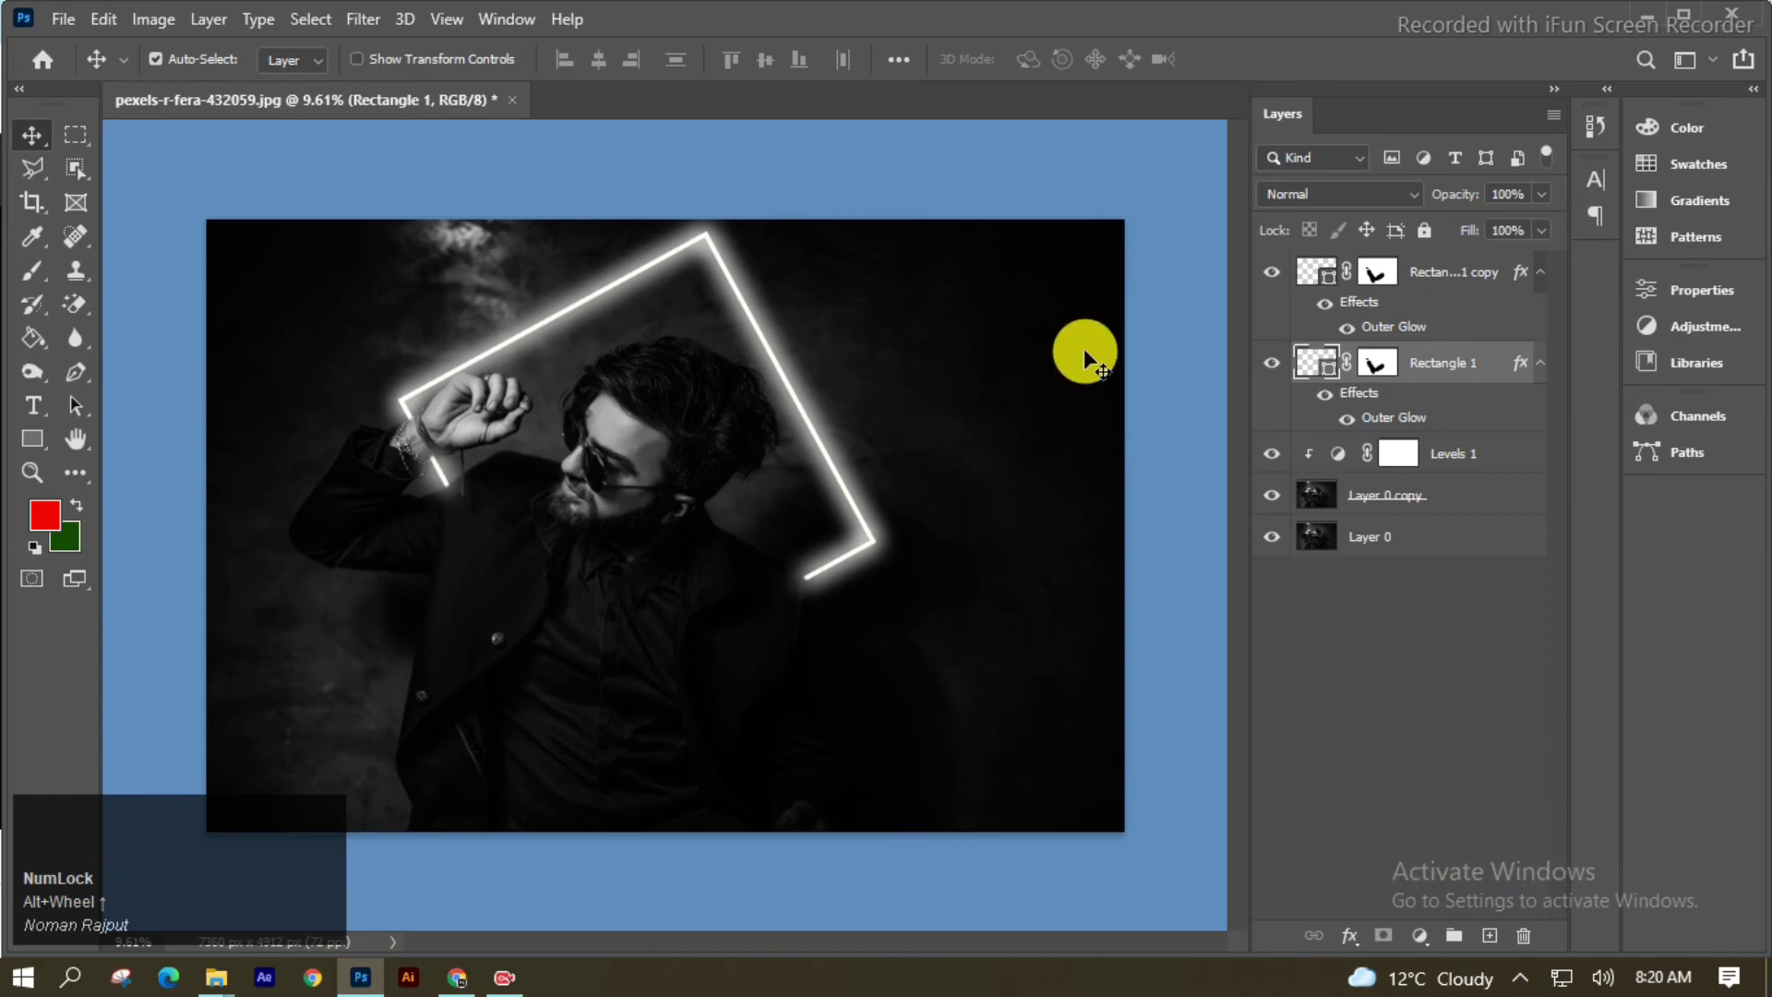
# Select all layers above Layer 0 down to the photo copy and group them (Ctrl+G)
pyautogui.press('shift+Num_Lock')
pyautogui.scroll(3)
pyautogui.click(1471, 496)
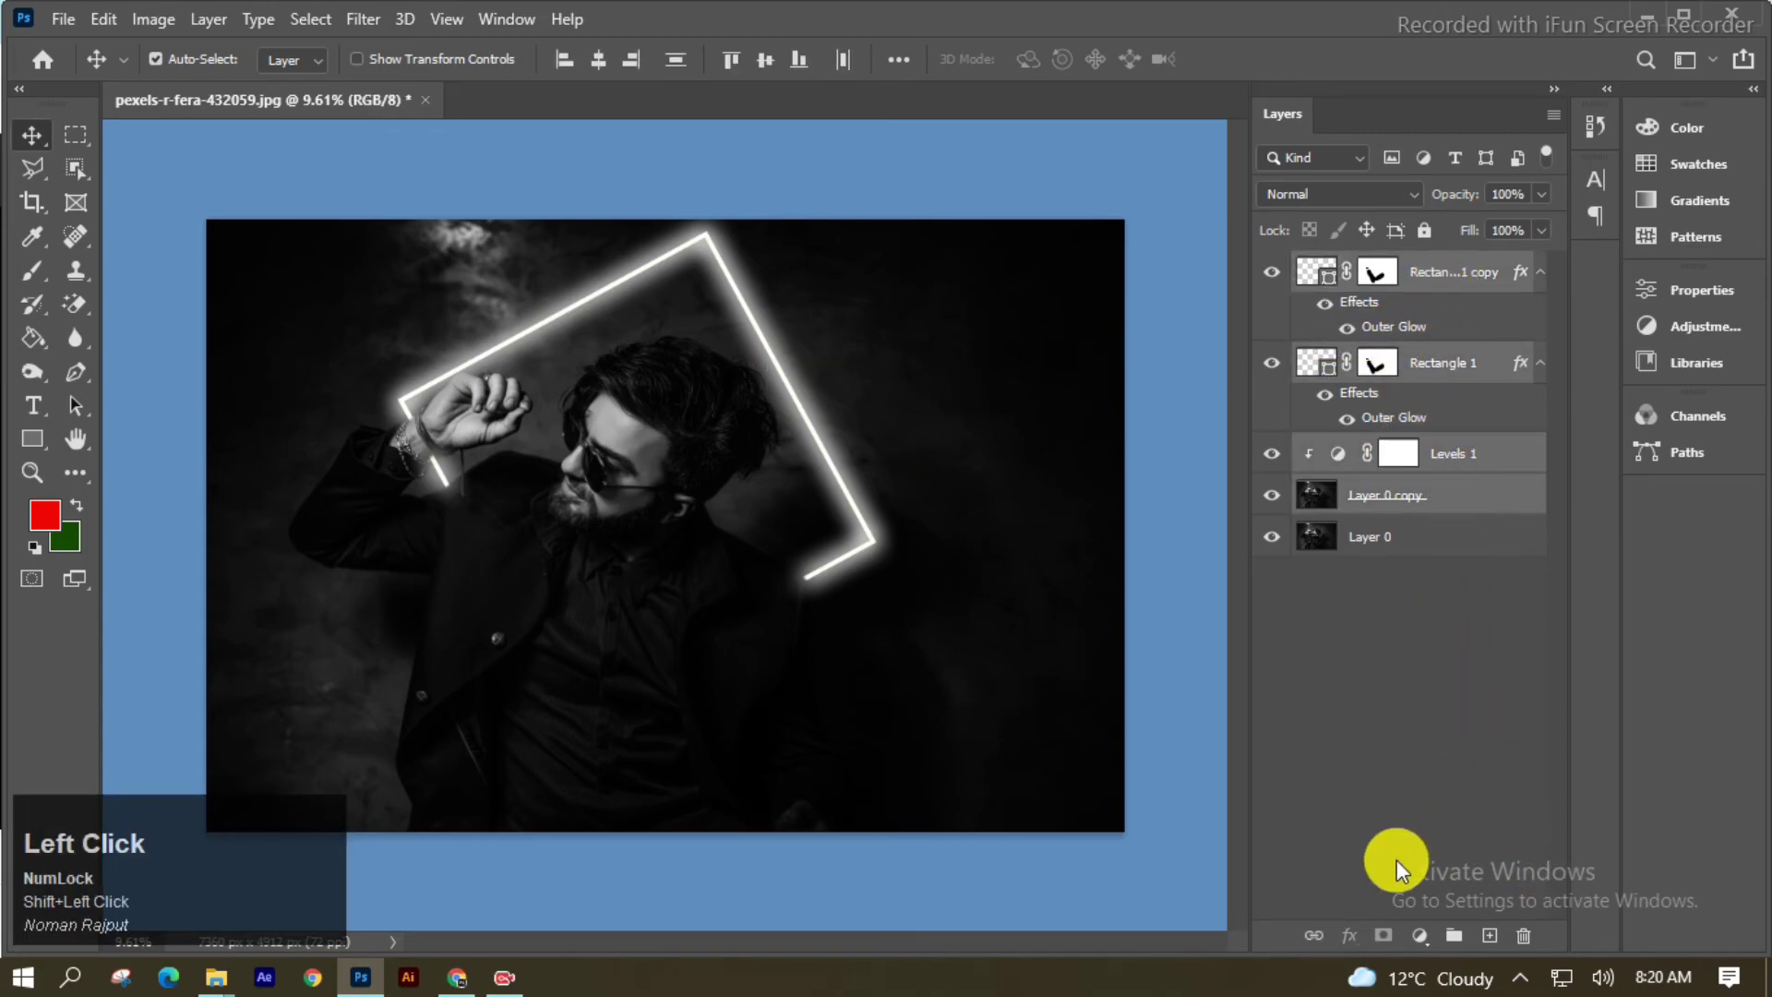
pyautogui.click(1278, 463)
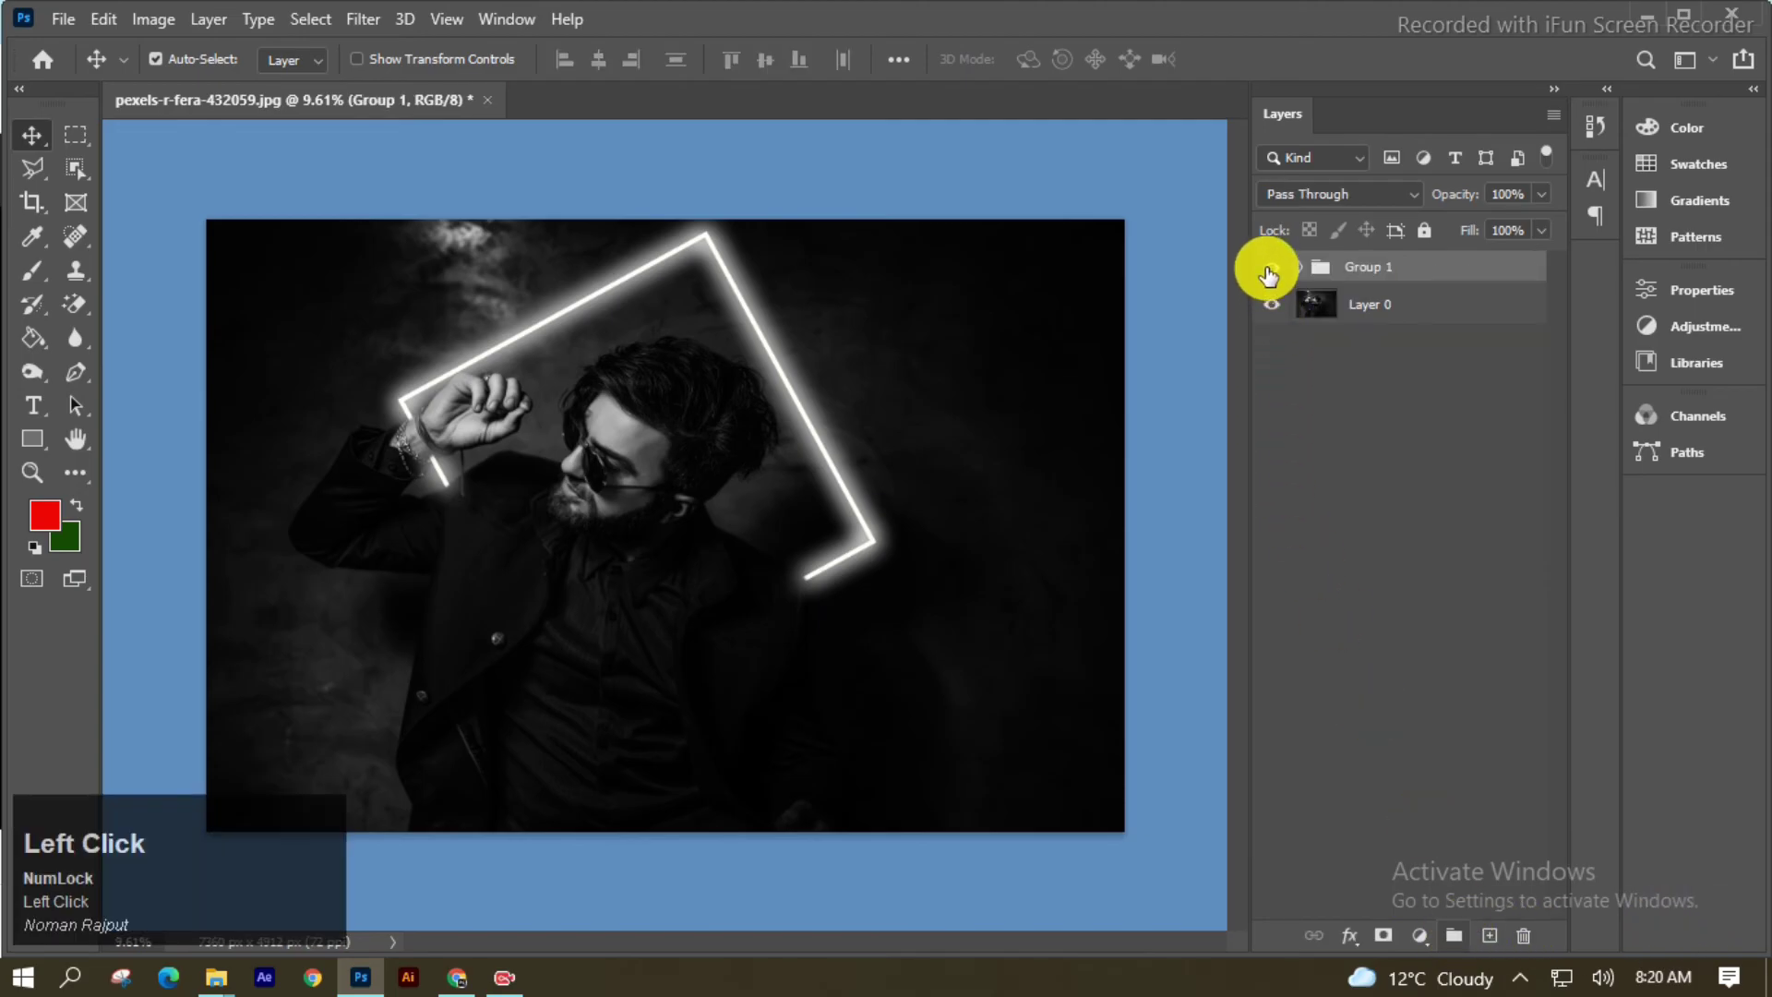